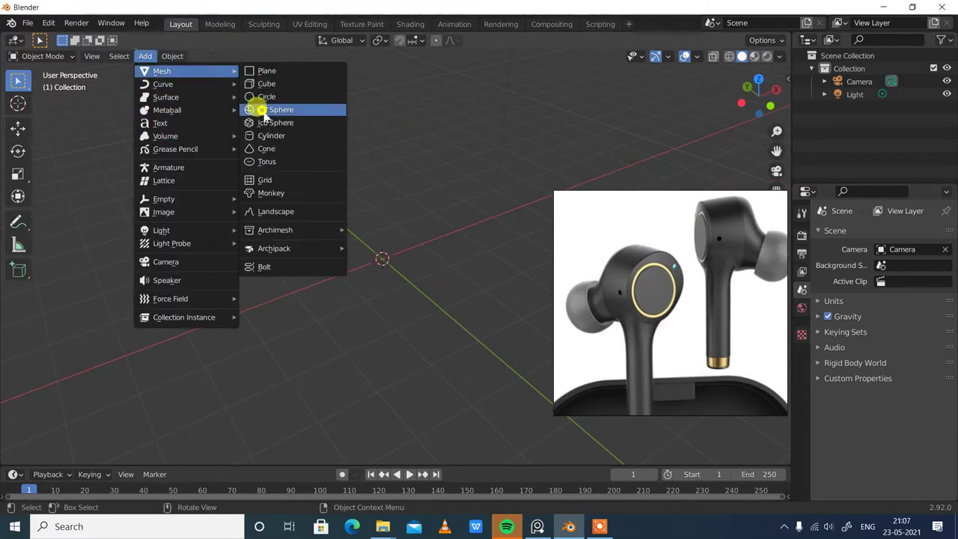
# Add a cylinder mesh at the 3D cursor as the earbud's starting shape
pyautogui.click(282, 140)
pyautogui.scroll(3)
pyautogui.middleClick(451, 328)
pyautogui.click(396, 262)
pyautogui.middleClick(412, 294)
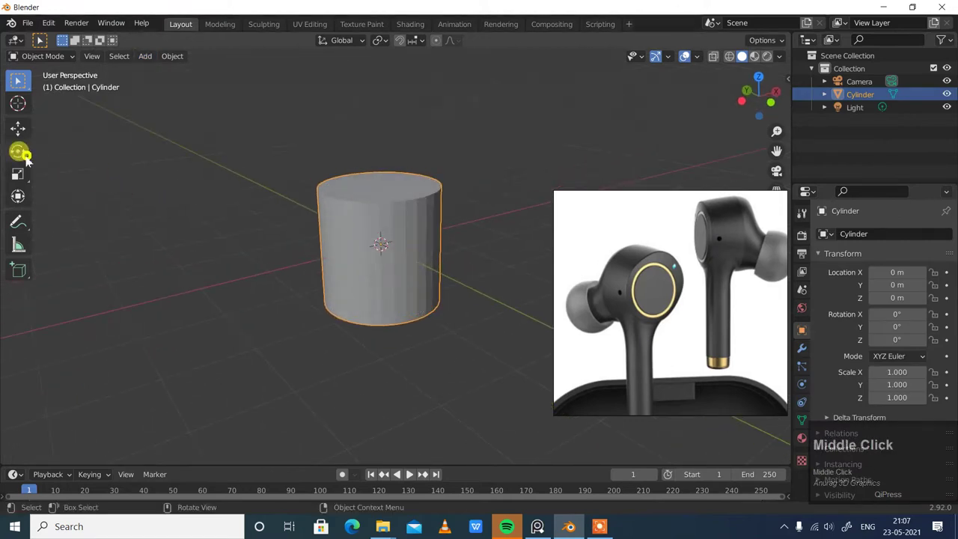
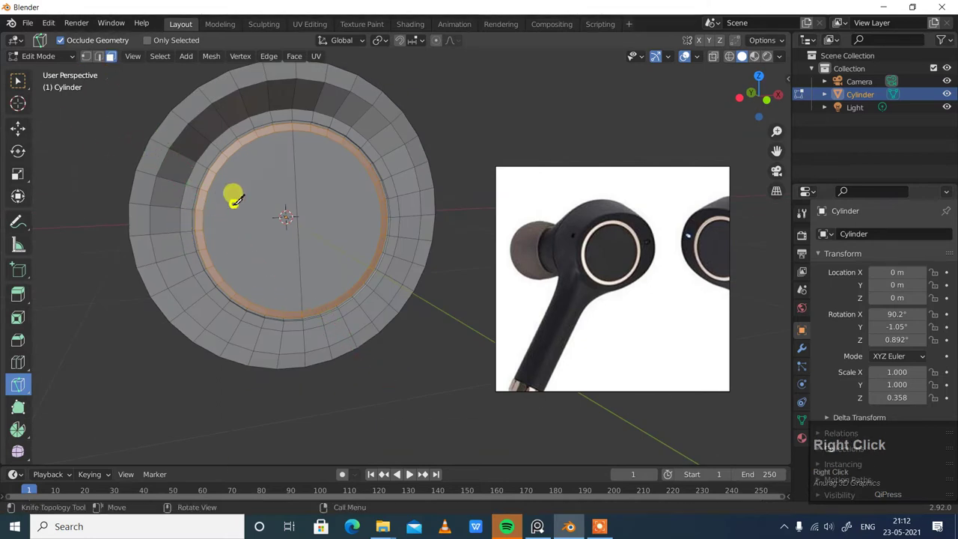
# Cut several parallel vertical knife cuts edge to edge across the disc's front face
pyautogui.click(54, 68)
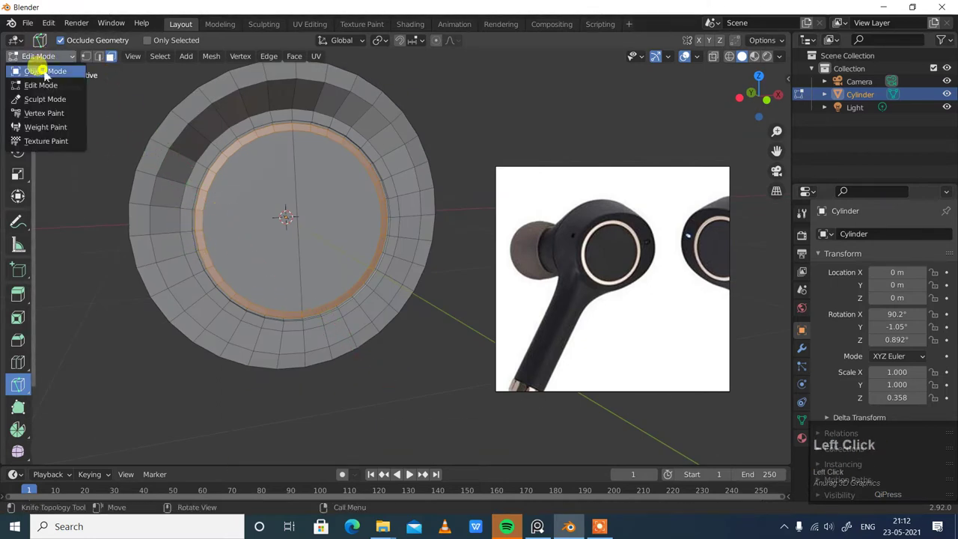
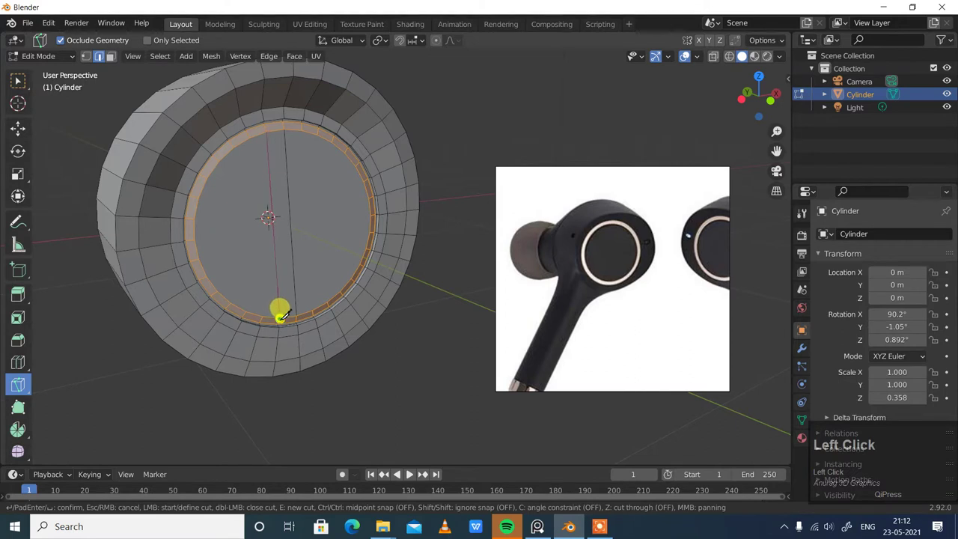
pyautogui.press('Return')
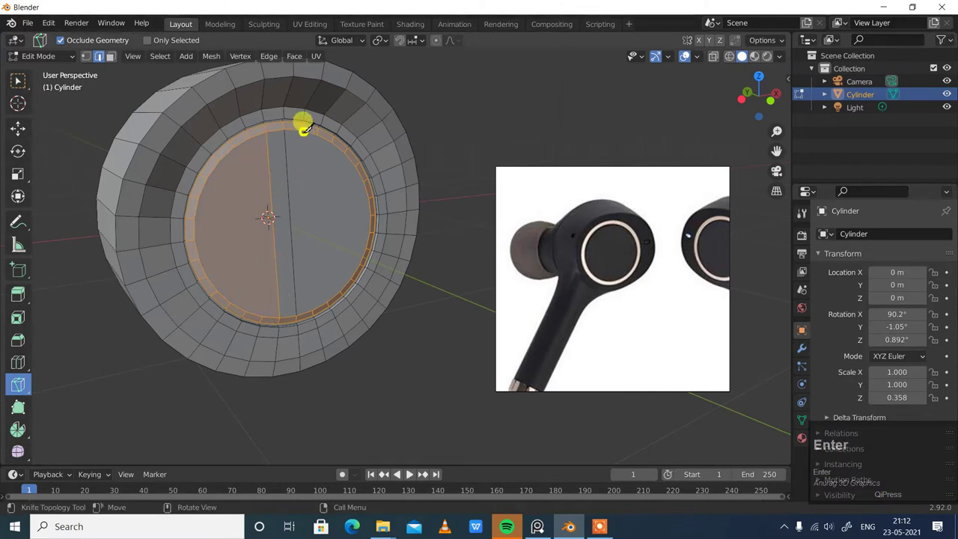
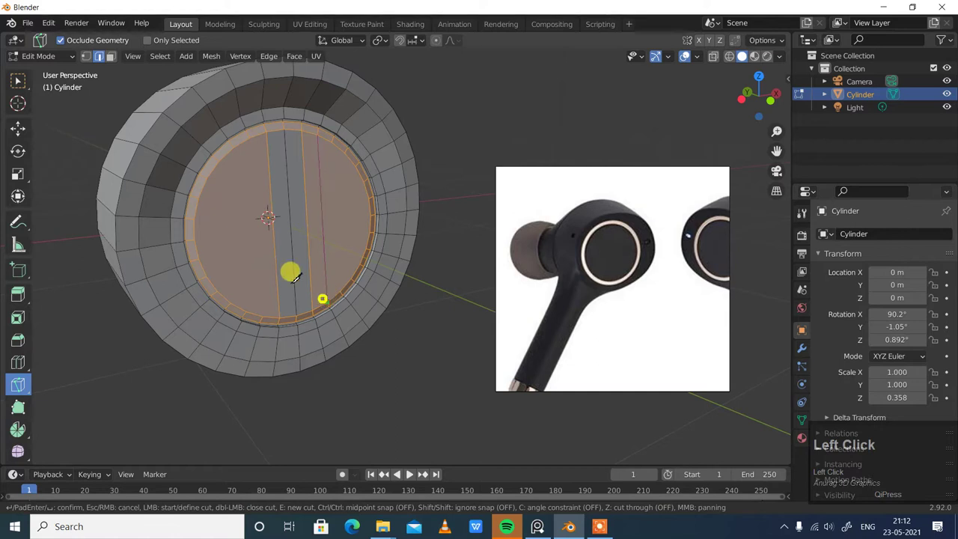
pyautogui.press('Return')
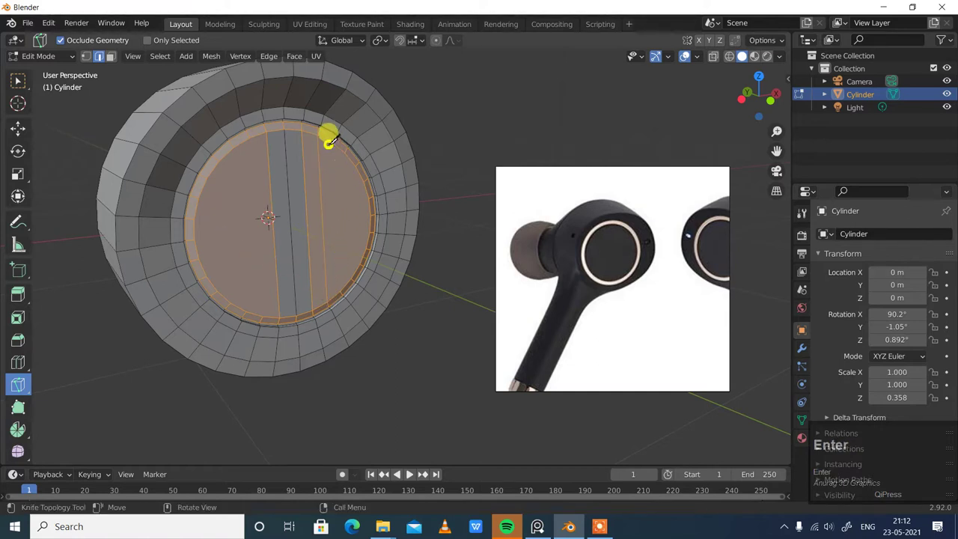
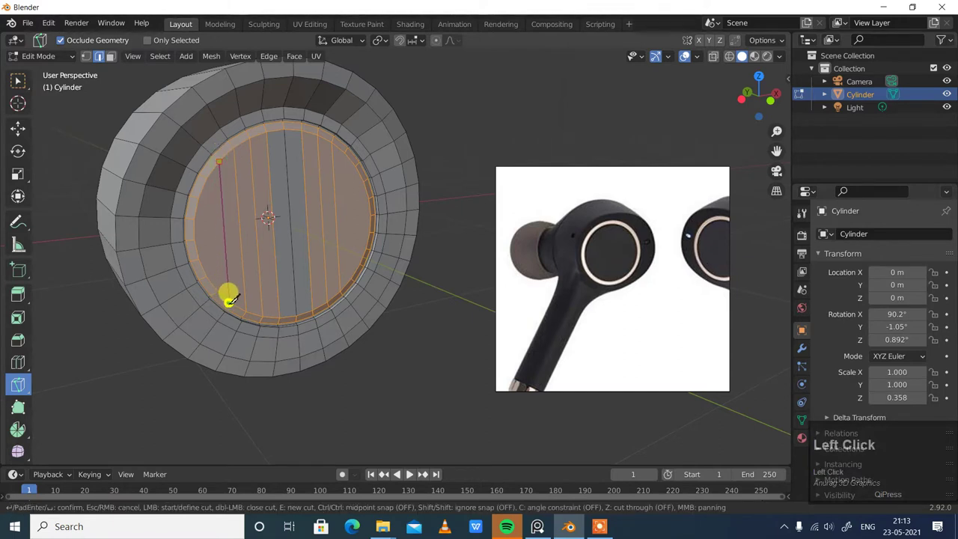
pyautogui.press('Return')
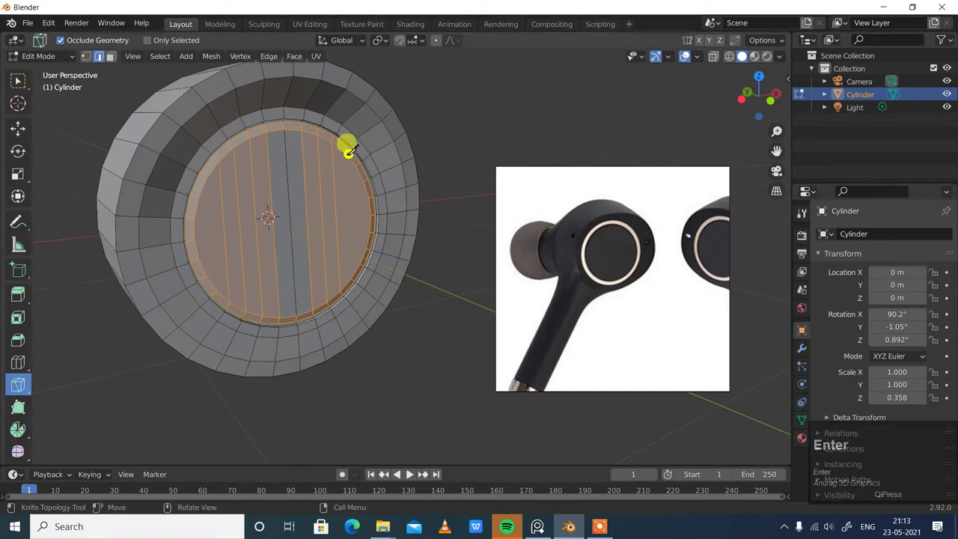
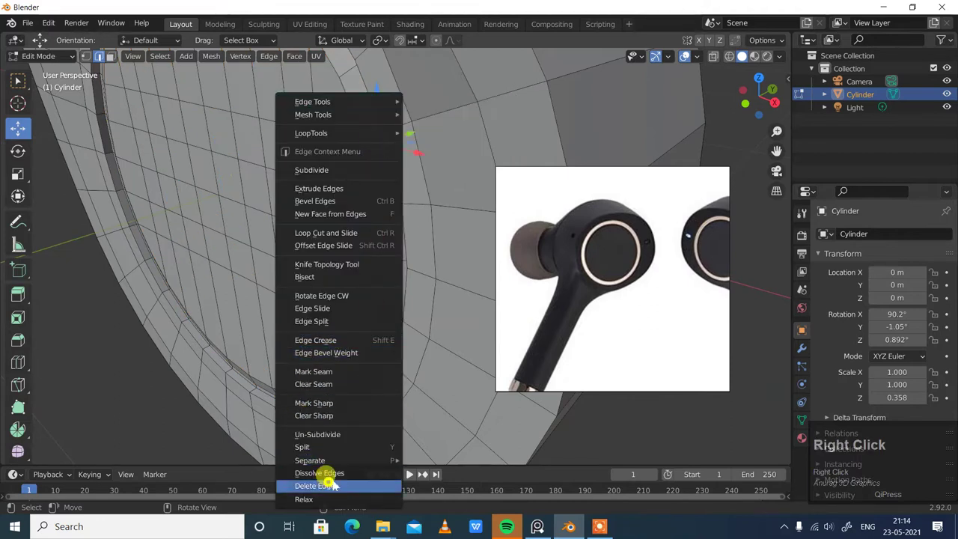
# Dissolve the selected edges into a simpler grid and switch to vertex select mode
pyautogui.click(339, 483)
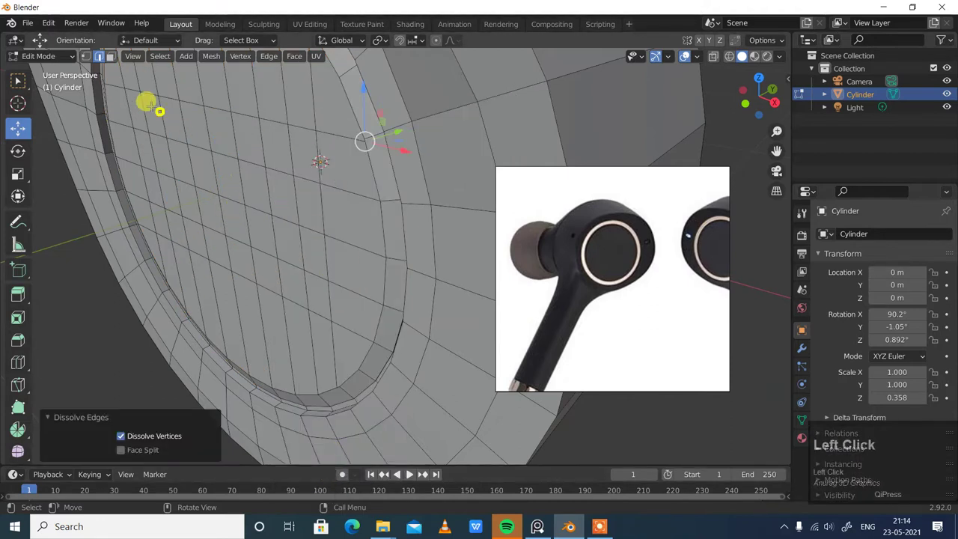
pyautogui.click(92, 63)
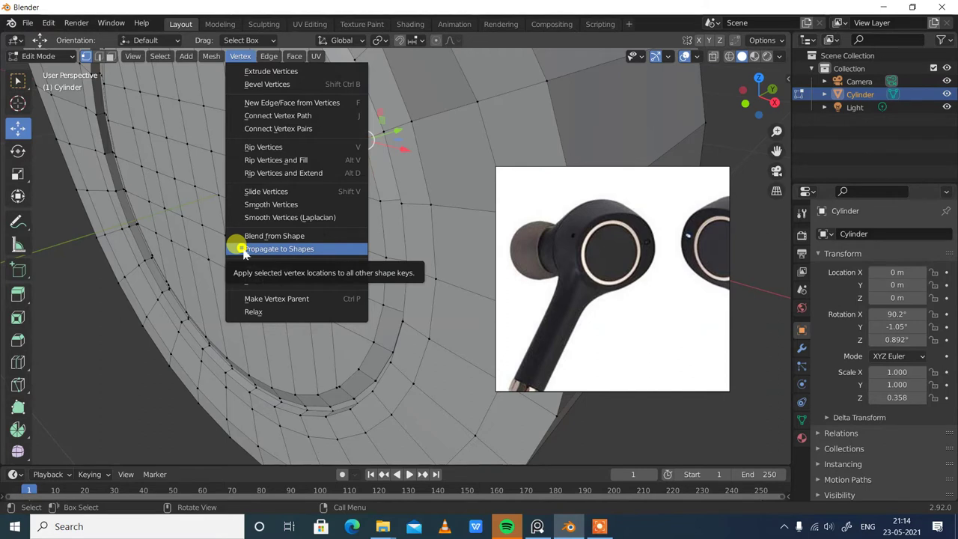
# Bring up the vertex context menu to merge vertices on the simplified front face
pyautogui.rightClick(371, 148)
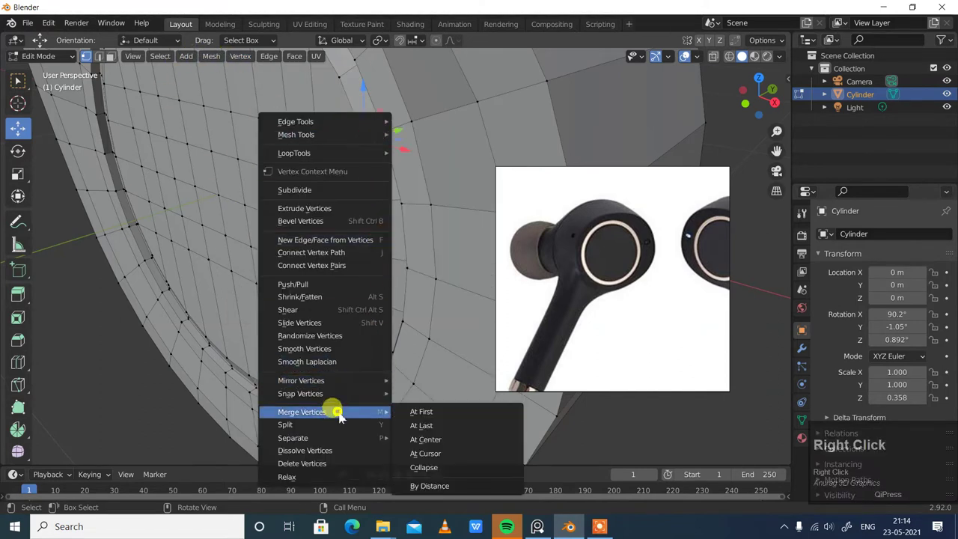
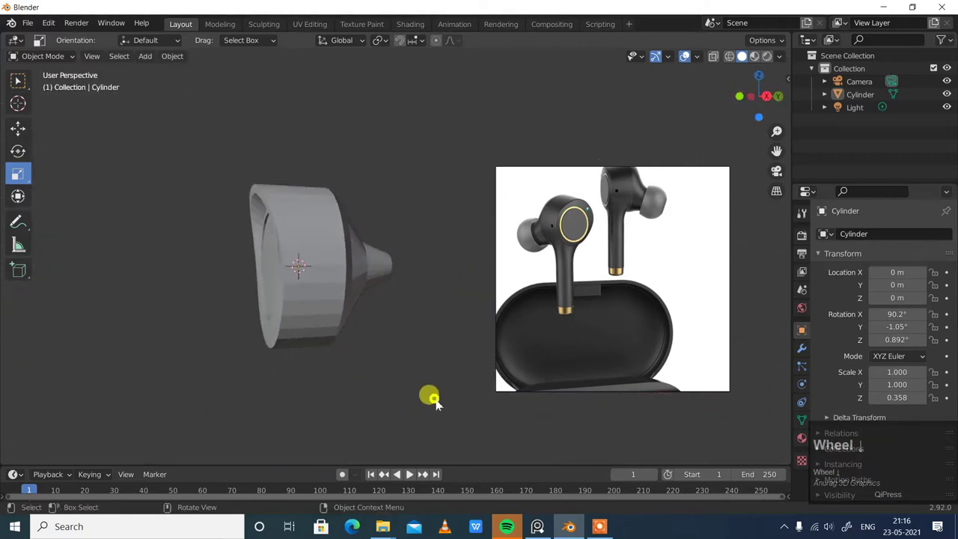
# Add a second cylinder with 8 vertices and stretch it into a tall stem
pyautogui.moveTo(431, 371); pyautogui.dragTo(148, 61)
pyautogui.click(147, 61)
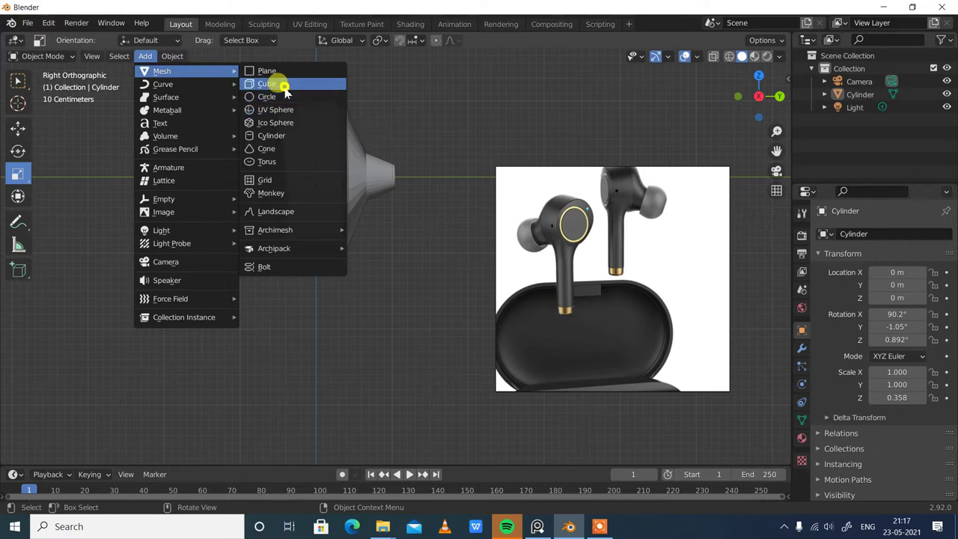
pyautogui.click(300, 139)
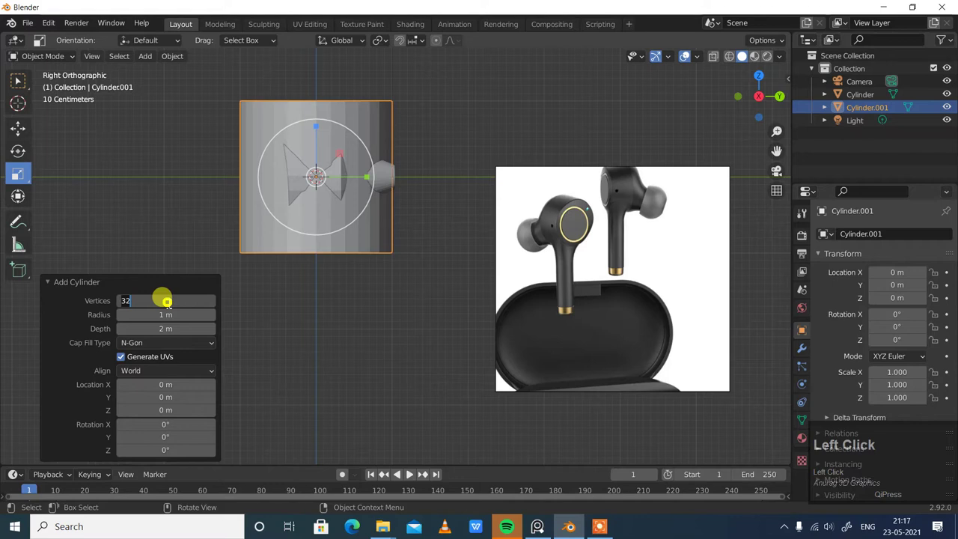
pyautogui.press('8')
pyautogui.press('Return')
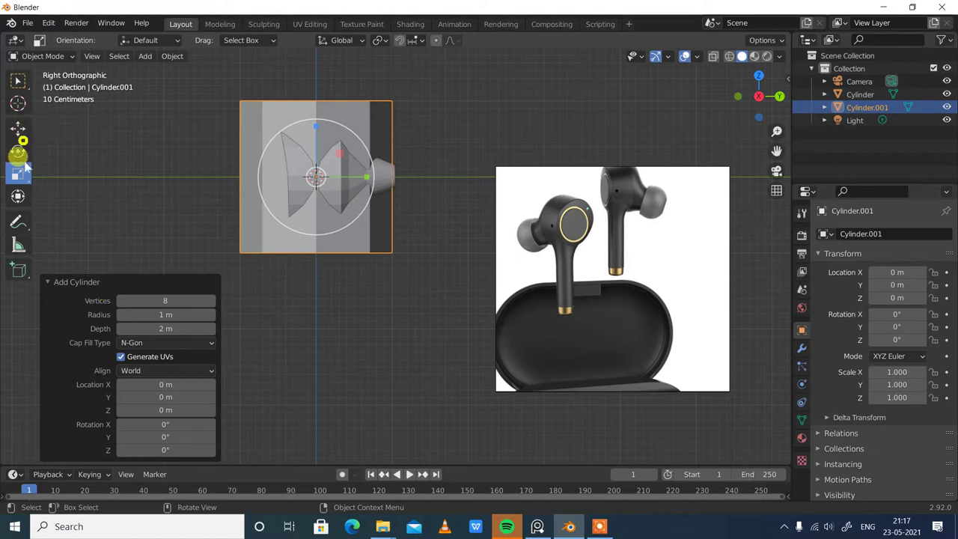
pyautogui.moveTo(26, 179); pyautogui.dragTo(30, 130)
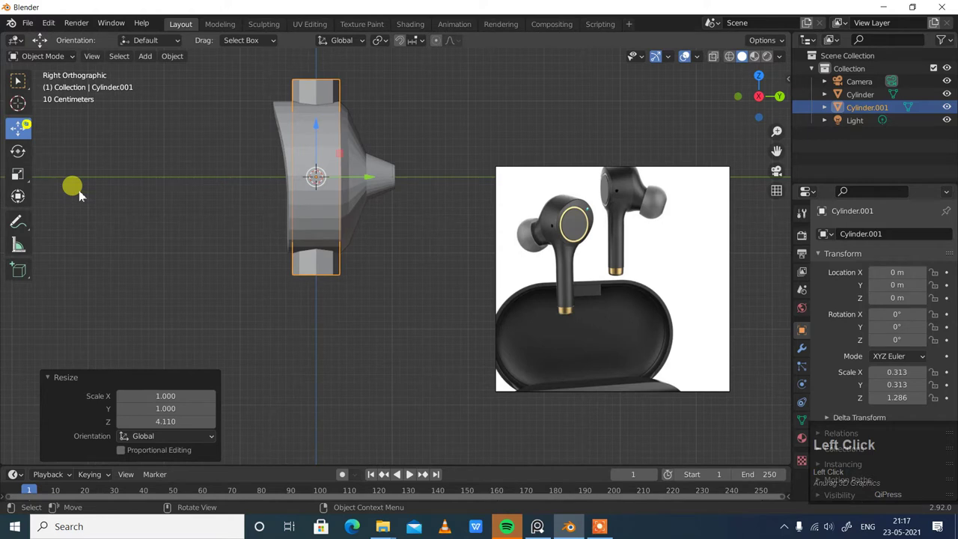
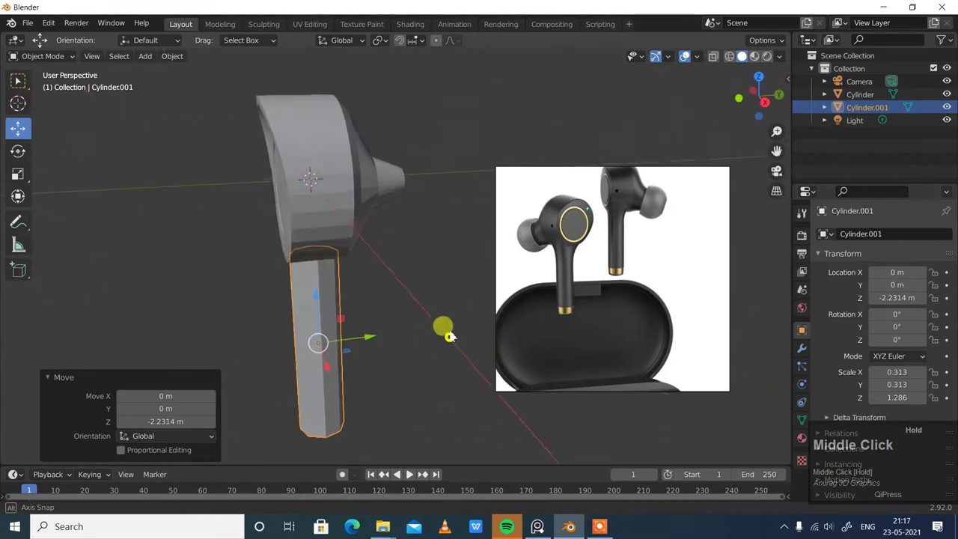
# Position the stem just below the earbud head and nudge it slightly back
pyautogui.moveTo(28, 185); pyautogui.dragTo(411, 368)
pyautogui.moveTo(411, 368); pyautogui.dragTo(362, 295)
pyautogui.scroll(3)
pyautogui.moveTo(337, 292); pyautogui.dragTo(457, 284)
pyautogui.scroll(-3)
pyautogui.moveTo(368, 286); pyautogui.dragTo(42, 69)
# Raise the stem geometry about 0.18 m in Edit Mode so it meets the head's underside
pyautogui.click(41, 68)
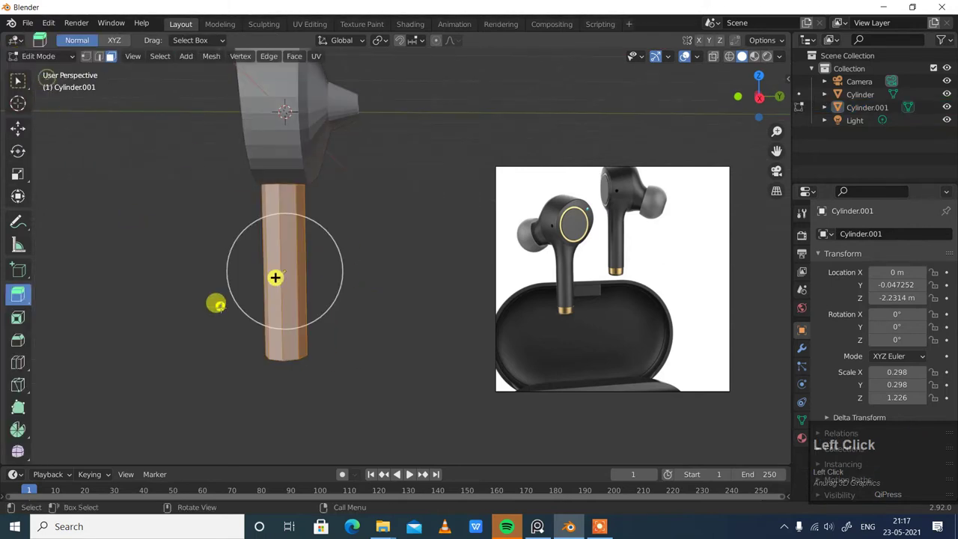
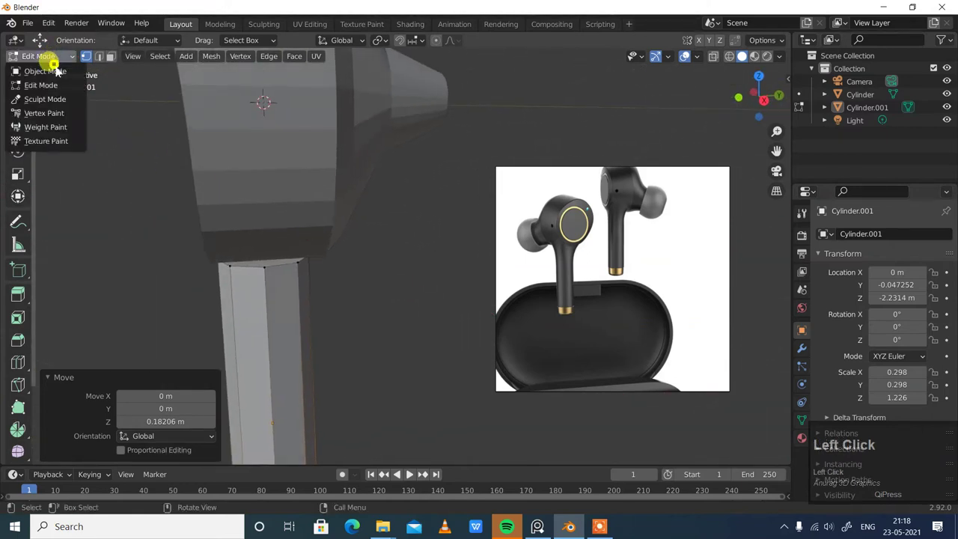
pyautogui.scroll(-3)
pyautogui.middleClick(441, 326)
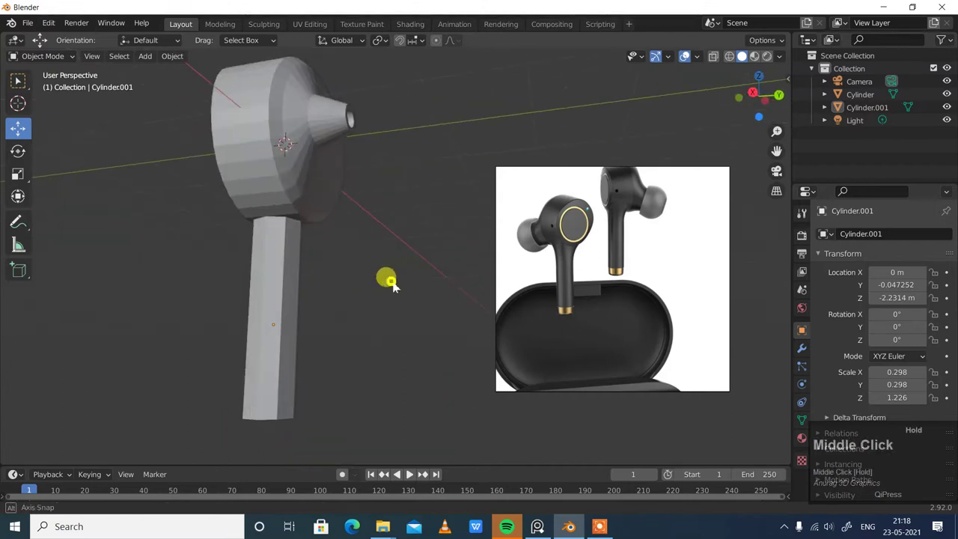
# Select the earbud head and zoom in close on its bottom faces for editing
pyautogui.click(268, 181)
pyautogui.middleClick(389, 249)
pyautogui.scroll(3)
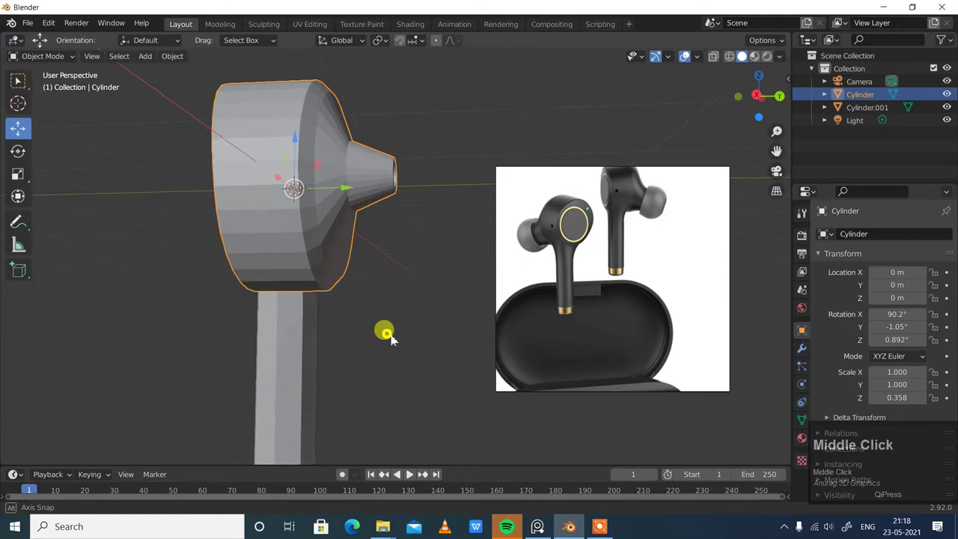
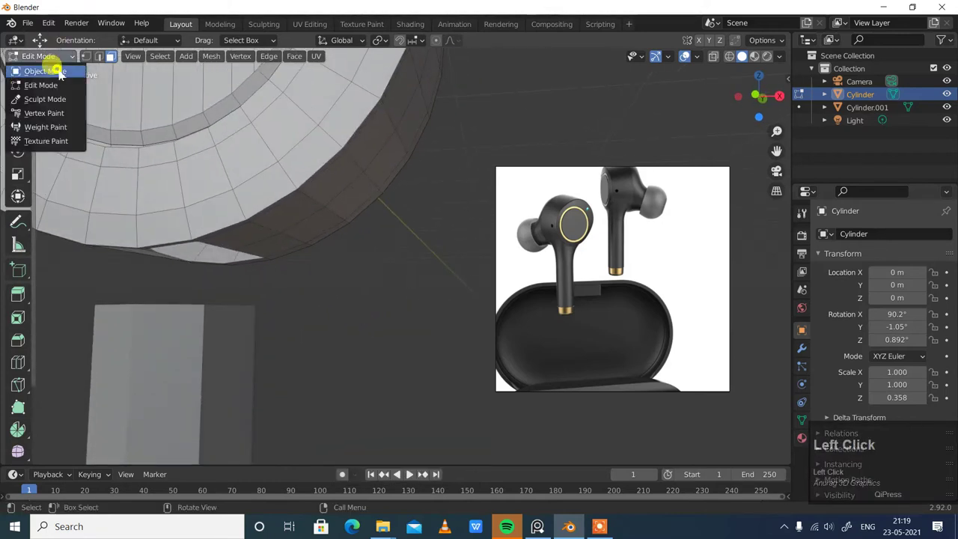
# Switch the joined Cylinder.001 into Edit Mode to work on the stem's top edge loop
pyautogui.moveTo(339, 340); pyautogui.dragTo(56, 62)
pyautogui.click(56, 61)
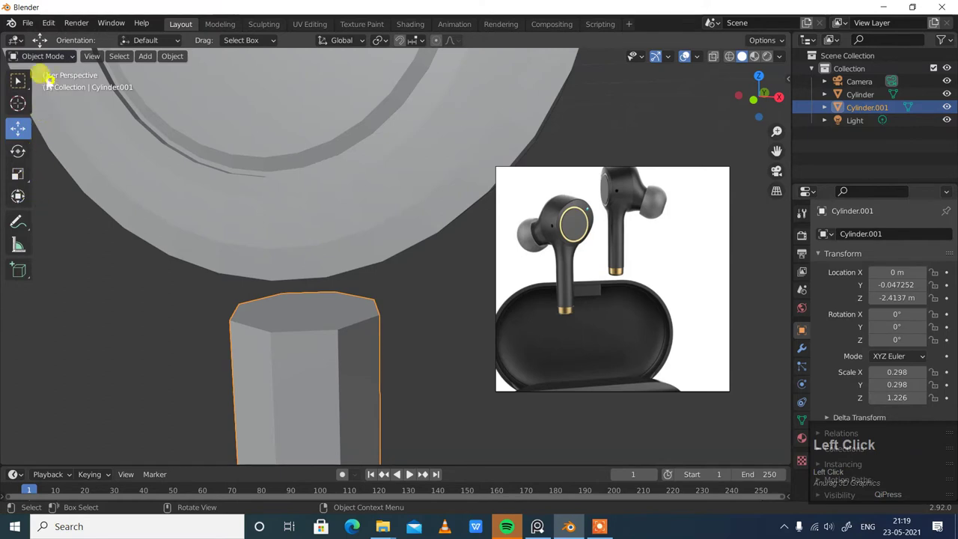
pyautogui.click(45, 56)
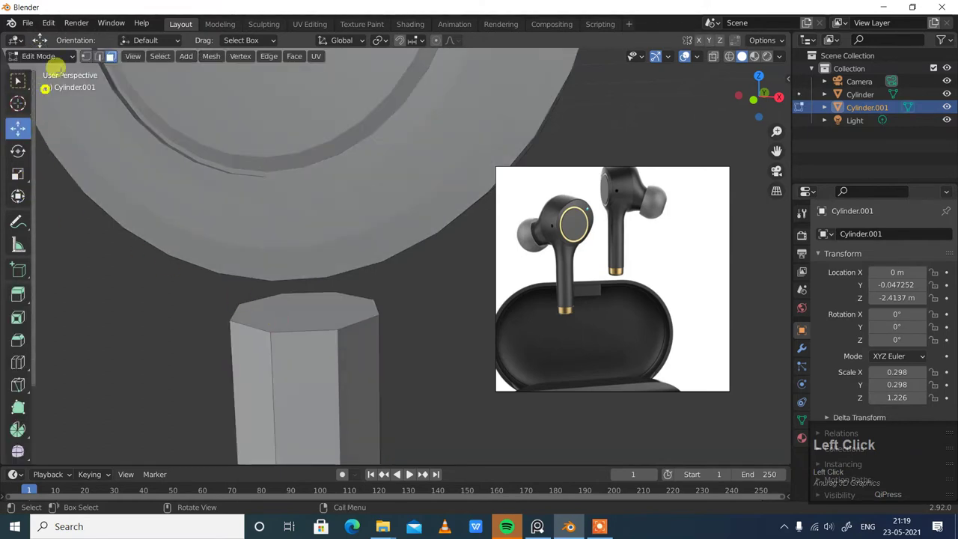
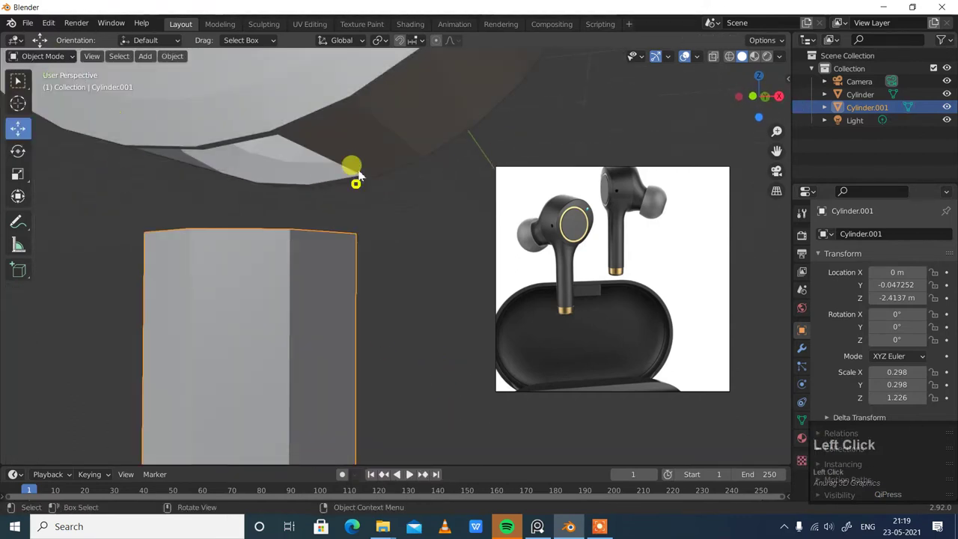
pyautogui.scroll(-3)
pyautogui.middleClick(421, 281)
pyautogui.scroll(-3)
pyautogui.moveTo(883, 458); pyautogui.dragTo(624, 427)
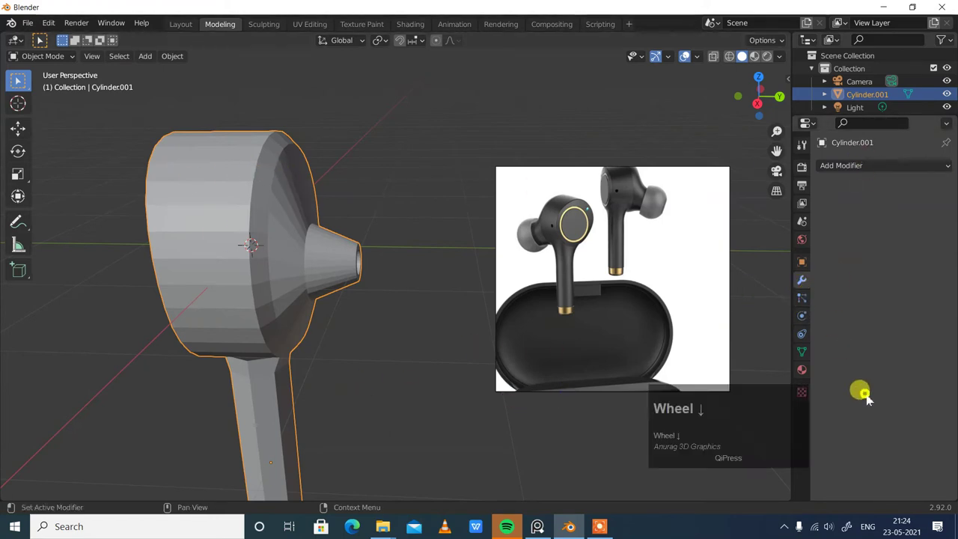
# Add a level-2 Catmull-Clark subdivision modifier and shade the earbud smooth
pyautogui.moveTo(821, 494); pyautogui.dragTo(867, 179)
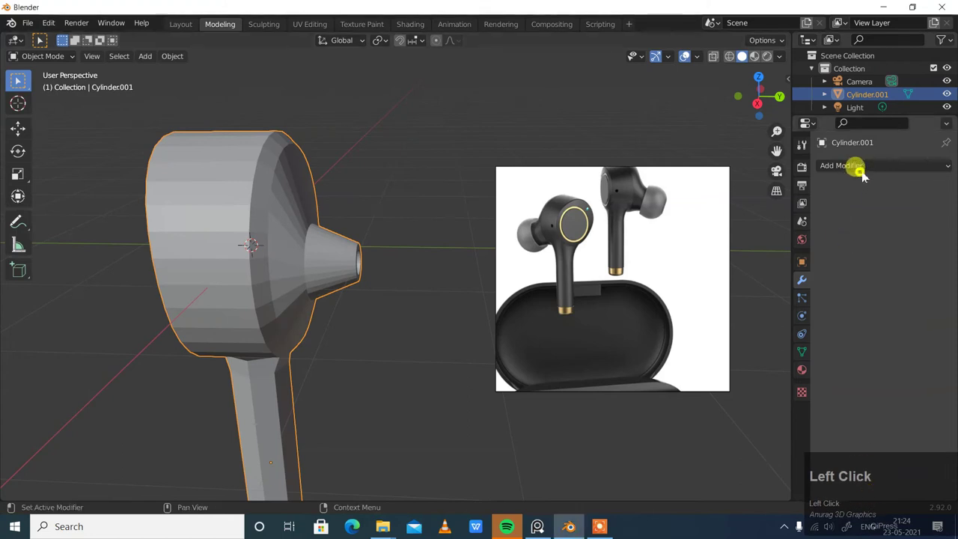
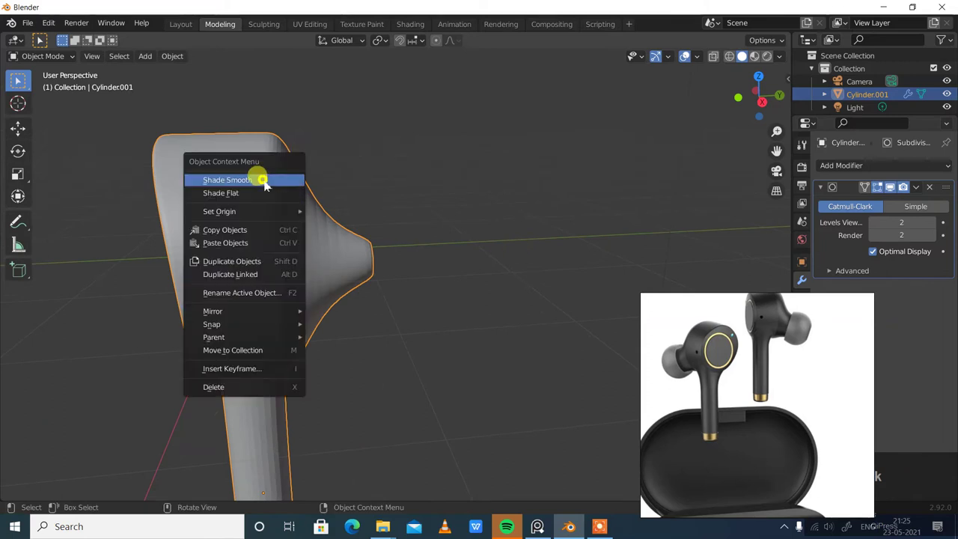
pyautogui.click(471, 334)
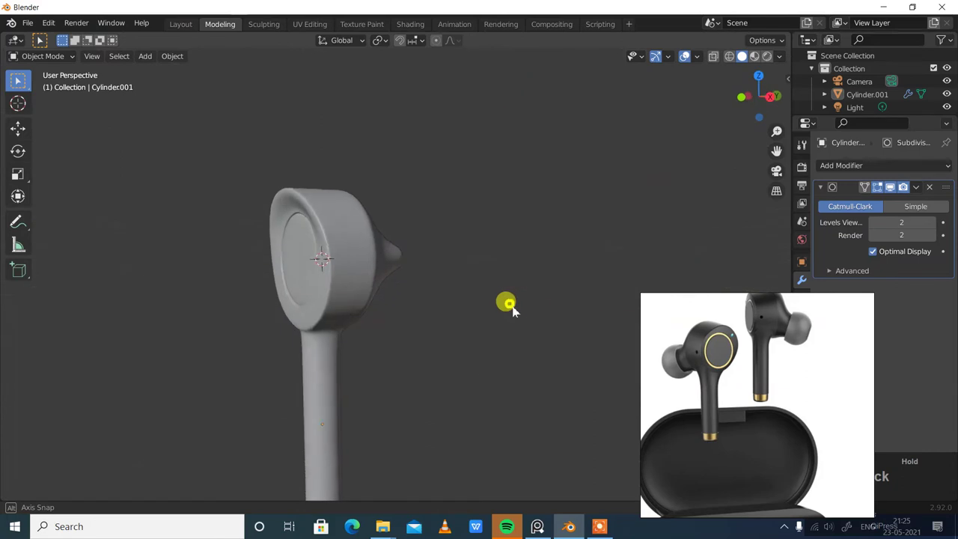
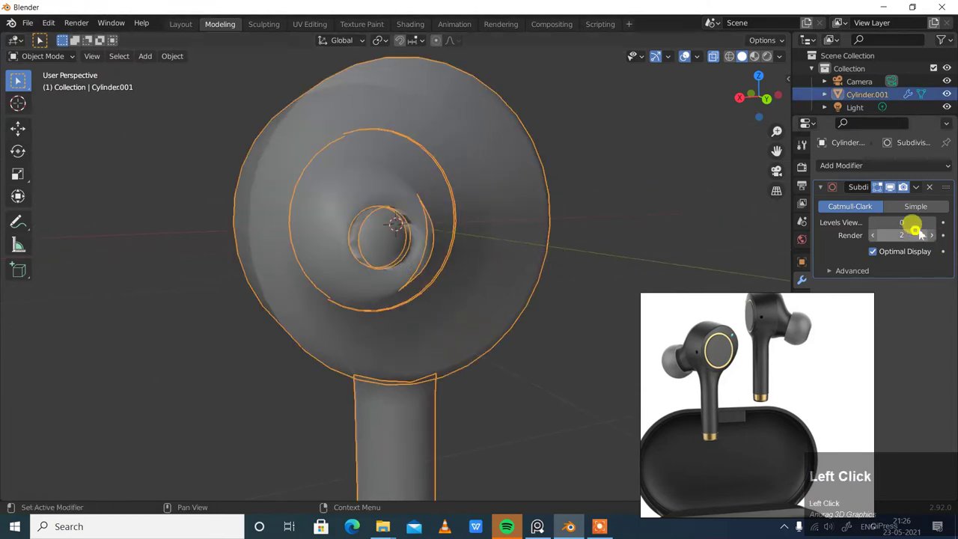
pyautogui.click(718, 59)
pyautogui.moveTo(614, 200); pyautogui.dragTo(939, 230)
pyautogui.click(938, 231)
pyautogui.moveTo(594, 232); pyautogui.dragTo(372, 229)
pyautogui.scroll(3)
pyautogui.moveTo(408, 267); pyautogui.dragTo(40, 66)
pyautogui.click(41, 67)
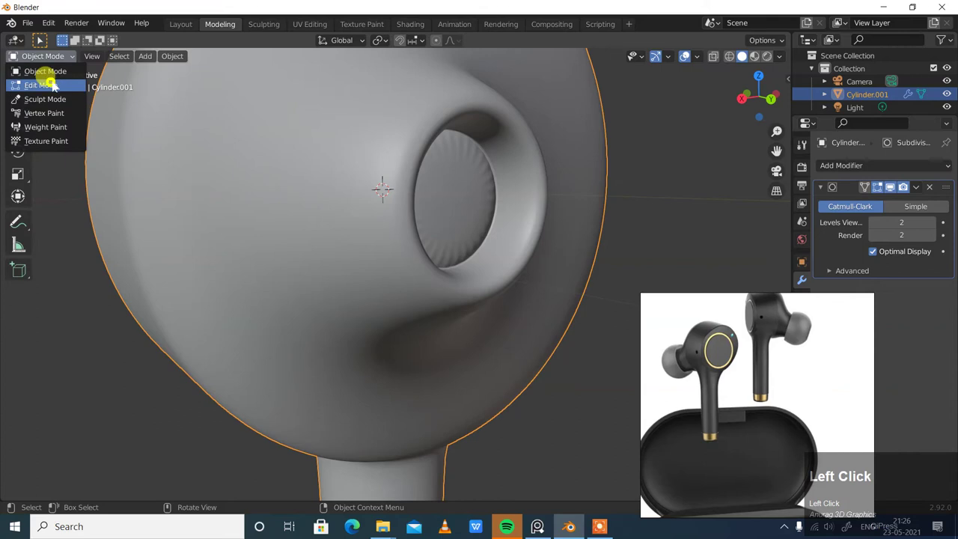
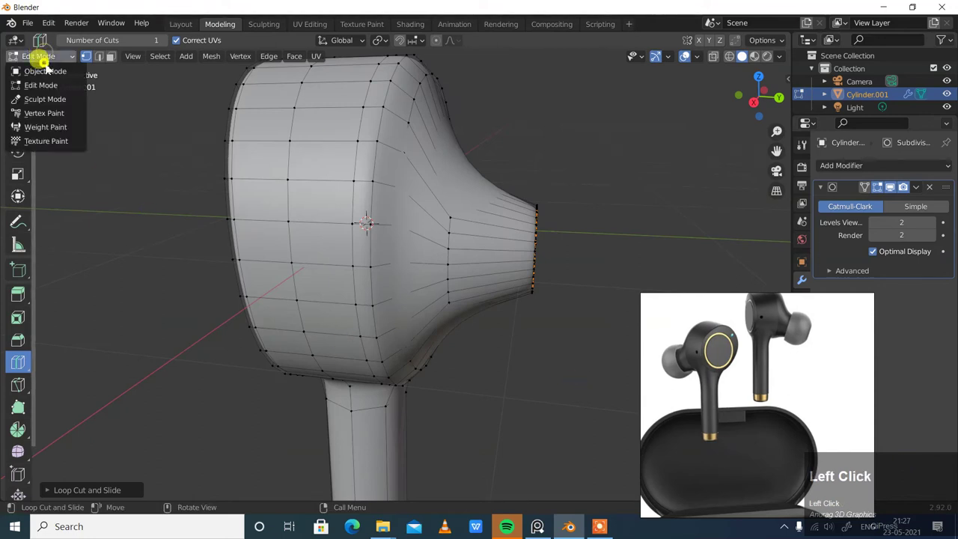
# Inspect the earbud from around, then toggle Quad View for top, front, right and perspective views
pyautogui.scroll(-3)
pyautogui.moveTo(561, 258); pyautogui.dragTo(565, 242)
pyautogui.scroll(-3)
pyautogui.moveTo(488, 291); pyautogui.dragTo(497, 269)
pyautogui.scroll(3)
pyautogui.moveTo(519, 316); pyautogui.dragTo(490, 322)
pyautogui.scroll(3)
pyautogui.moveTo(506, 325); pyautogui.dragTo(522, 314)
pyautogui.scroll(-3)
pyautogui.moveTo(523, 315); pyautogui.dragTo(456, 318)
pyautogui.press('ctrl+alt+q')
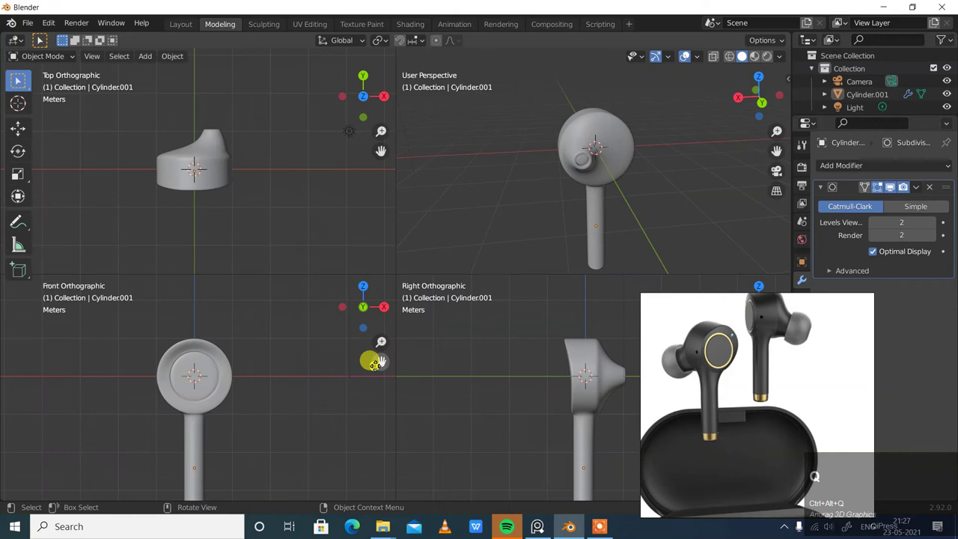
pyautogui.moveTo(521, 398); pyautogui.dragTo(152, 66)
# Add a 32-vertex cylinder at the earbud's origin and turn it onto its side toward the nozzle
pyautogui.click(152, 66)
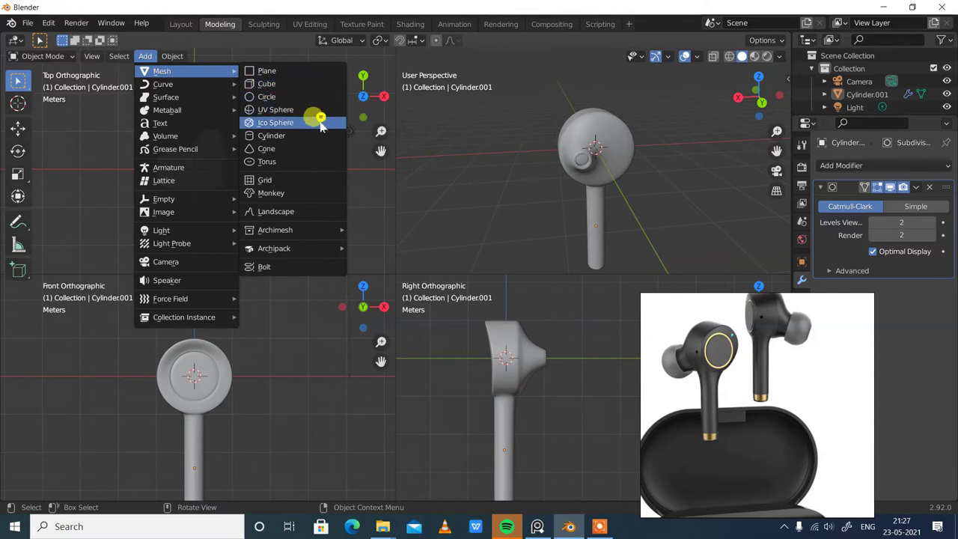
pyautogui.click(315, 140)
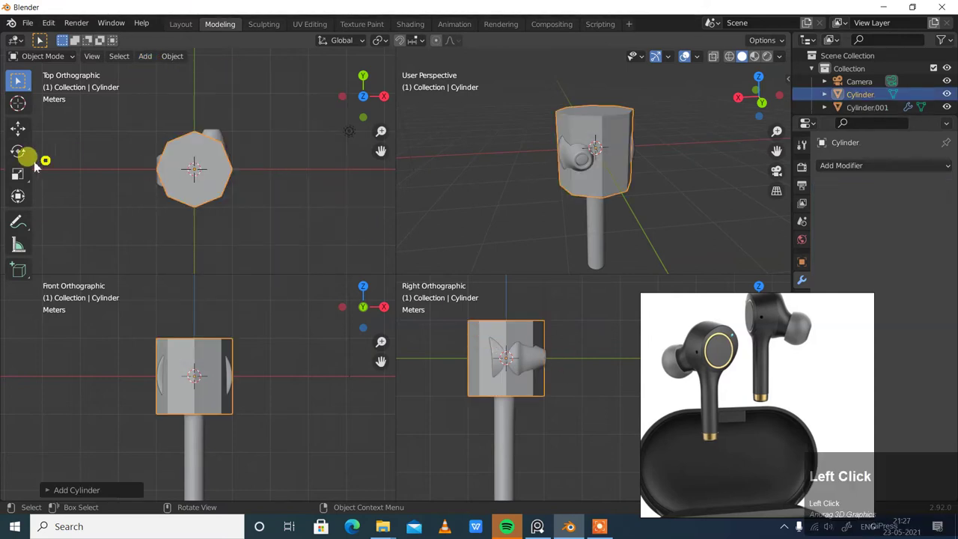
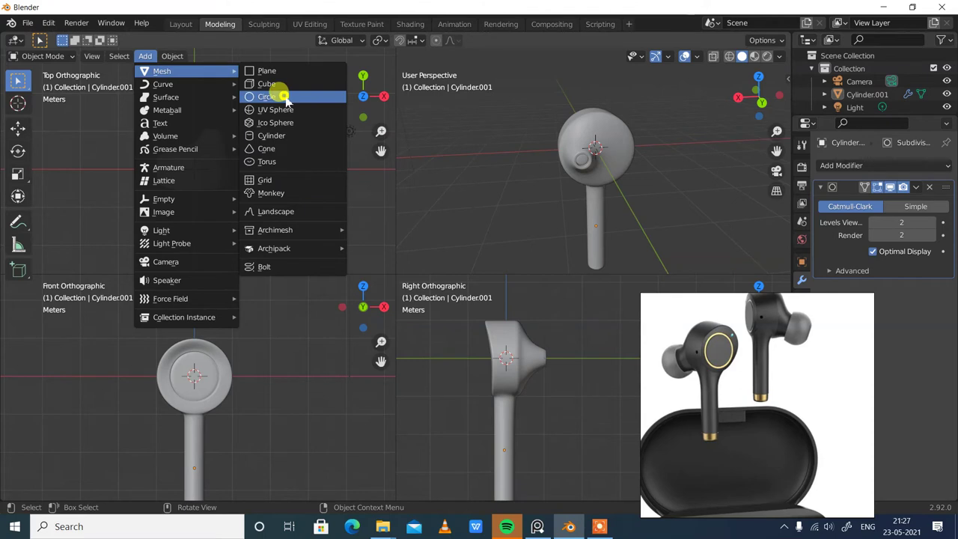
pyautogui.moveTo(293, 137); pyautogui.dragTo(21, 157)
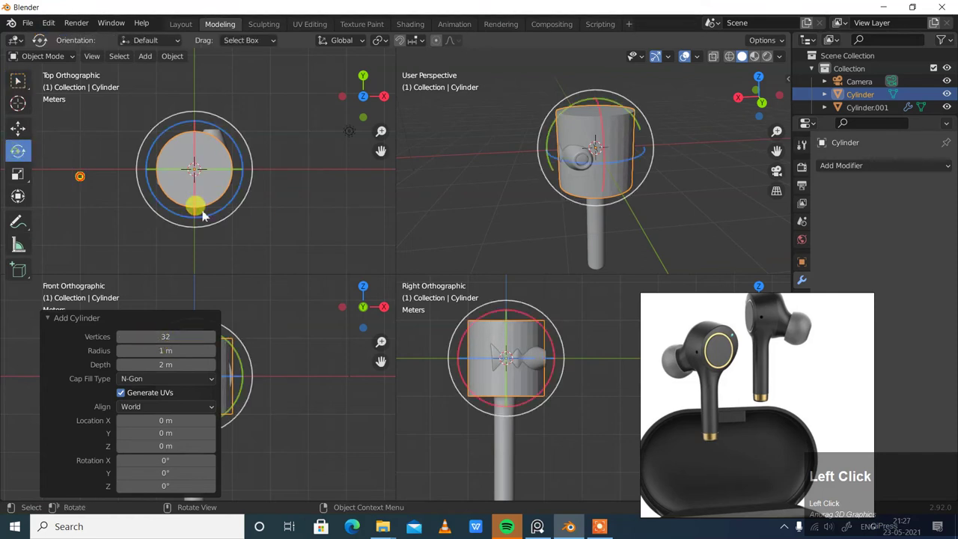
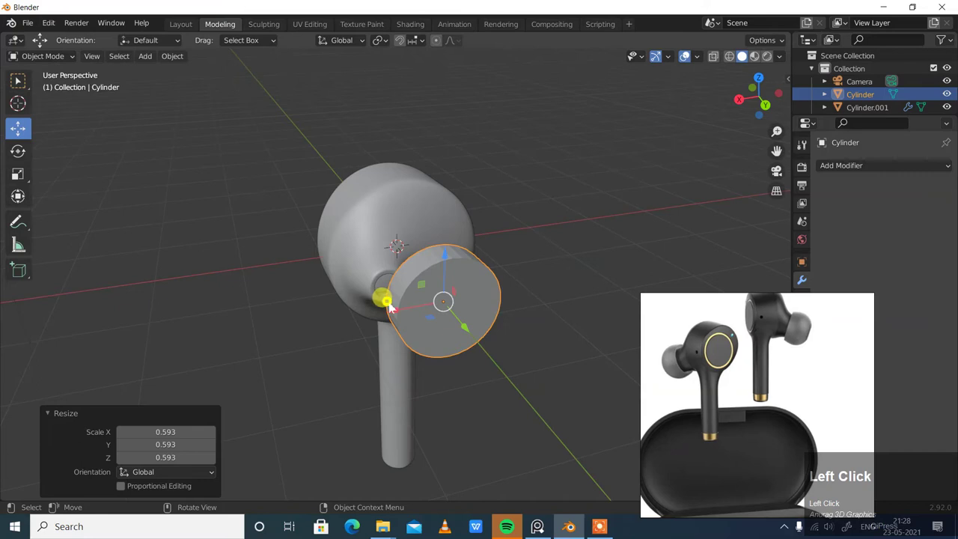
# Move the cylinder out against the nozzle face and switch the mesh selection mode for editing
pyautogui.moveTo(348, 317); pyautogui.dragTo(571, 267)
pyautogui.click(573, 268)
pyautogui.moveTo(570, 267); pyautogui.dragTo(540, 333)
pyautogui.moveTo(540, 333); pyautogui.dragTo(71, 60)
pyautogui.click(71, 60)
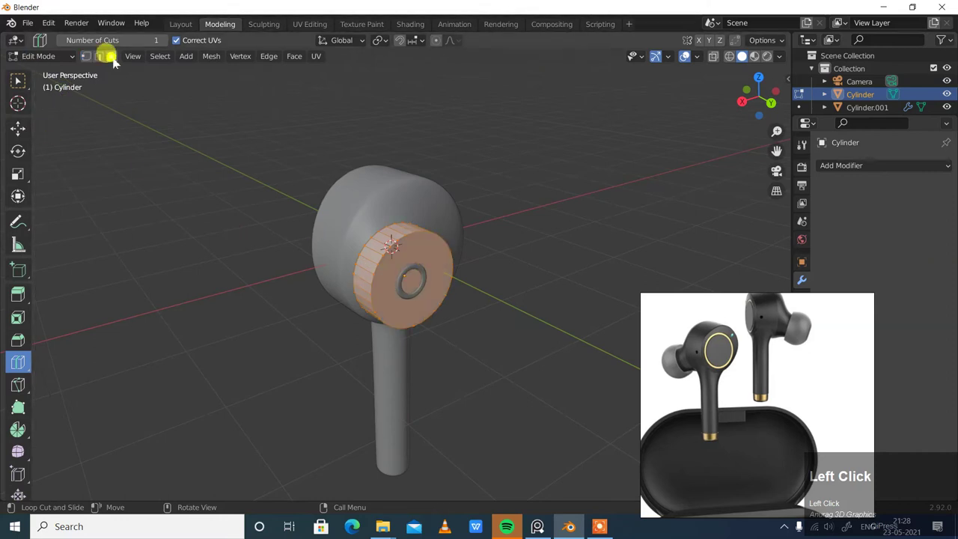
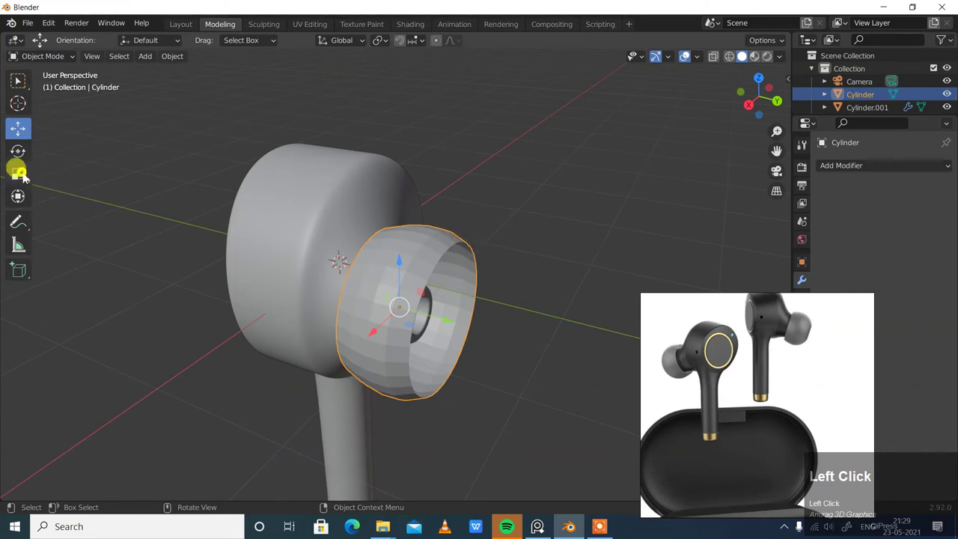
# Resize the ear tip smaller and narrow its front face loop to 0.919
pyautogui.middleClick(474, 255)
pyautogui.click(408, 269)
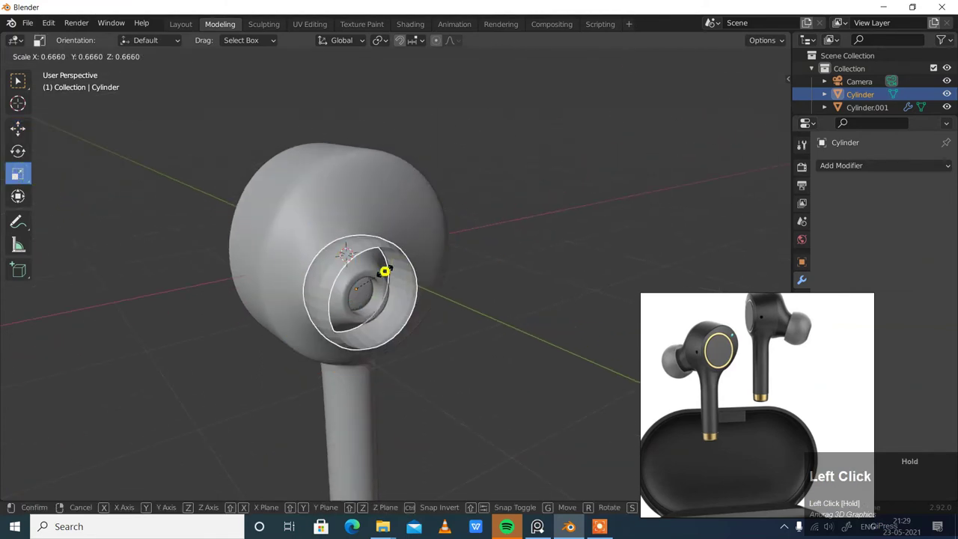
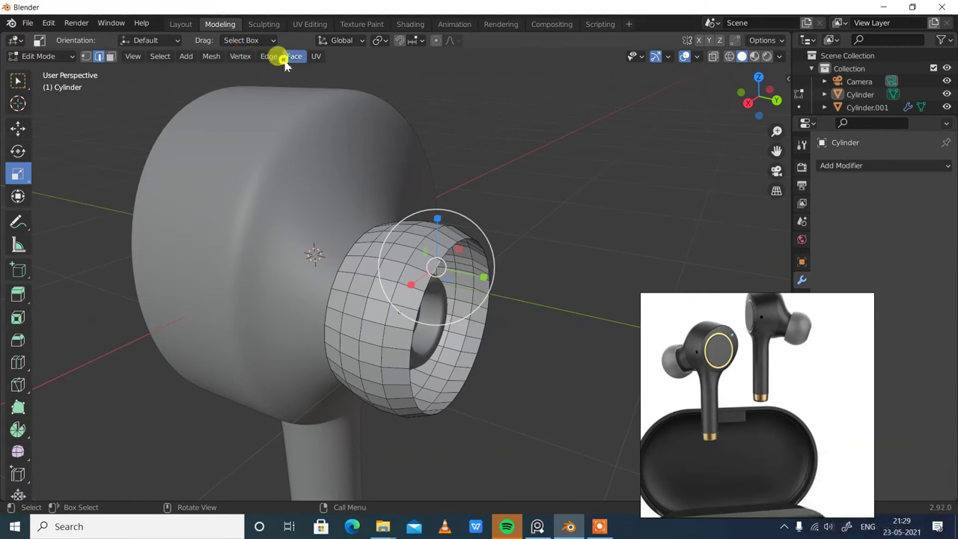
pyautogui.click(276, 65)
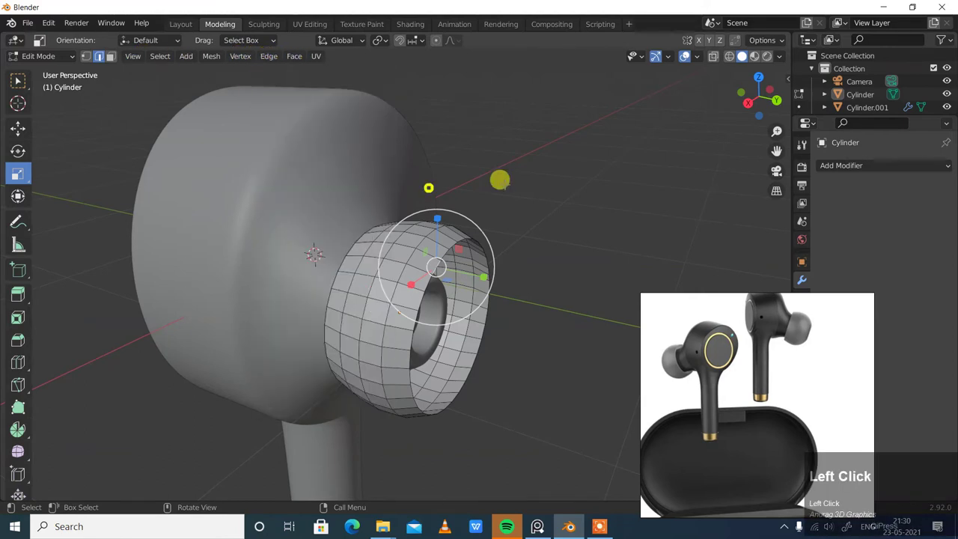
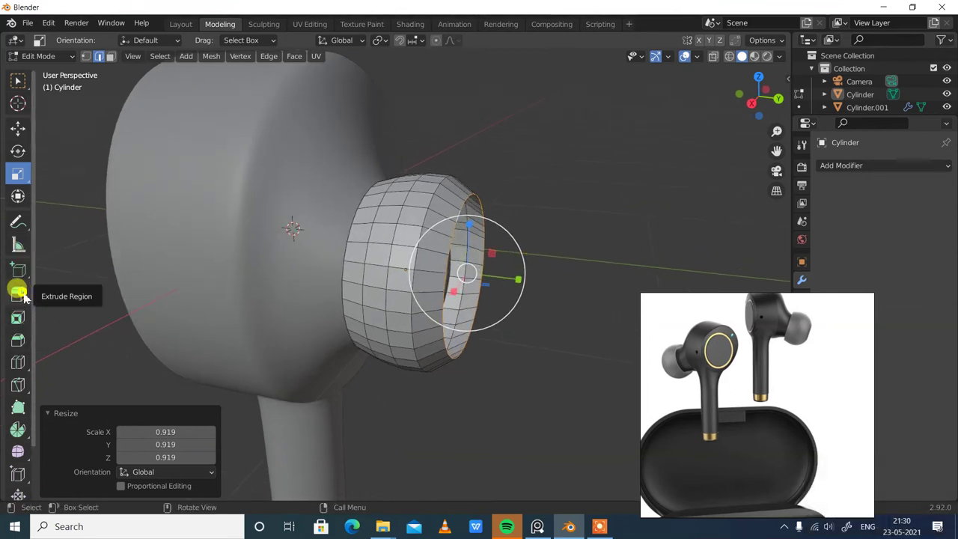
# Extrude the ear tip's rim faces inward into a thick lip around the nozzle
pyautogui.click(29, 297)
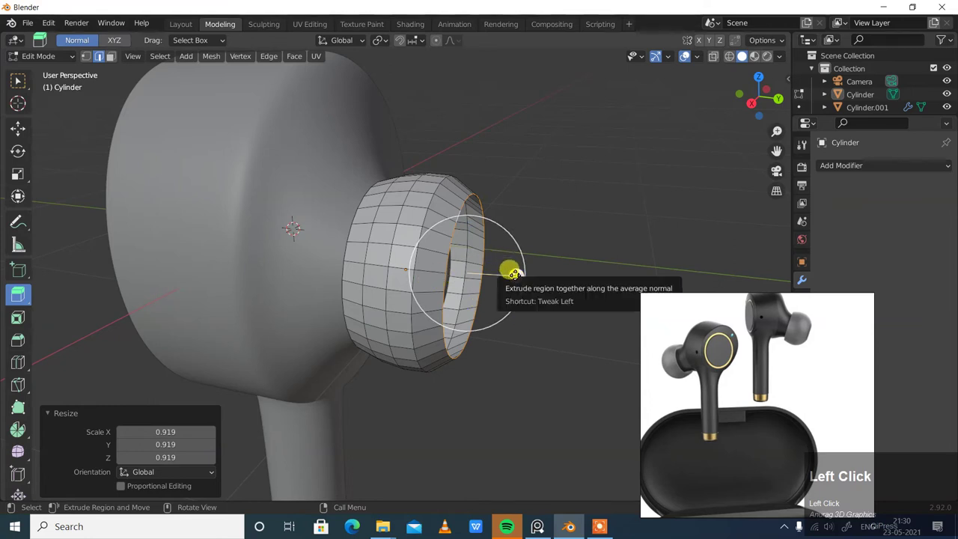
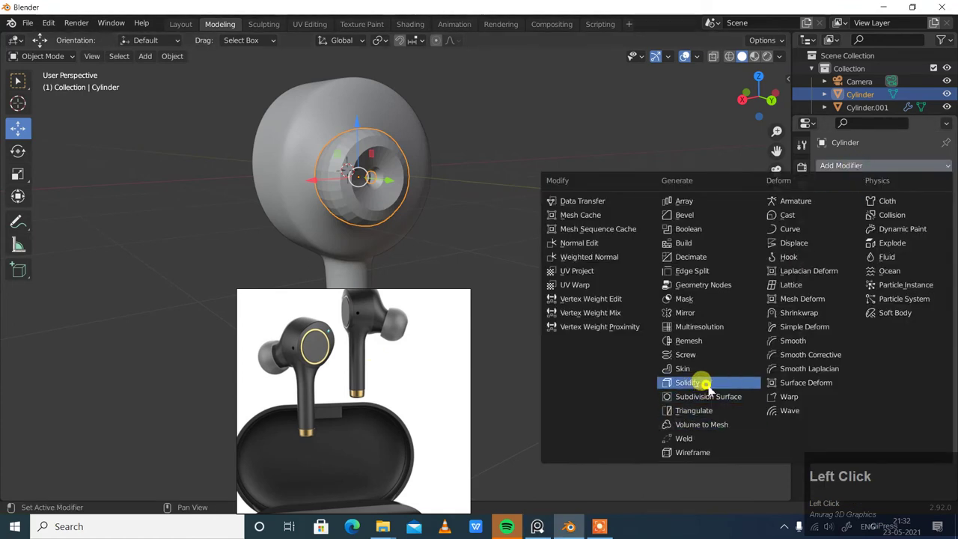
# Add a Catmull-Clark Subdivision Surface modifier at level 1 to the ear tip and resize it
pyautogui.click(714, 399)
pyautogui.middleClick(598, 234)
pyautogui.rightClick(427, 221)
pyautogui.click(391, 220)
pyautogui.moveTo(569, 264); pyautogui.dragTo(424, 211)
pyautogui.click(425, 211)
pyautogui.moveTo(480, 227); pyautogui.dragTo(31, 174)
pyautogui.click(30, 174)
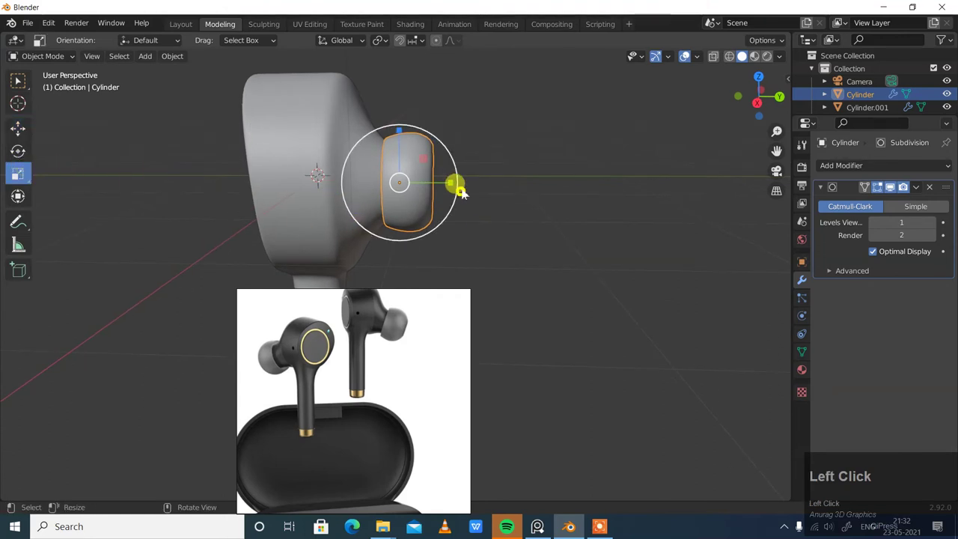
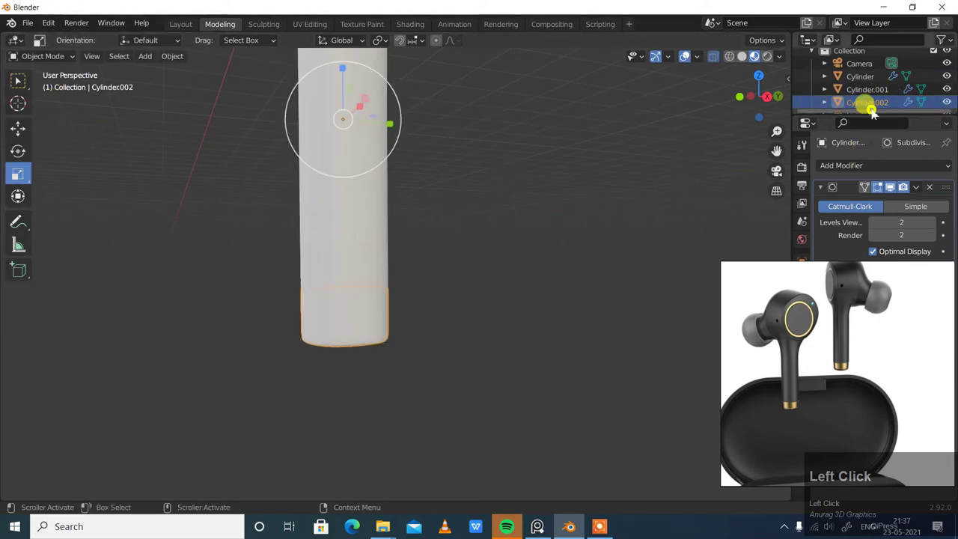
# Bring Cylinder.002's tube into mesh editing to extrude and fatten its base band by 0.0682 m
pyautogui.scroll(-3)
pyautogui.click(877, 96)
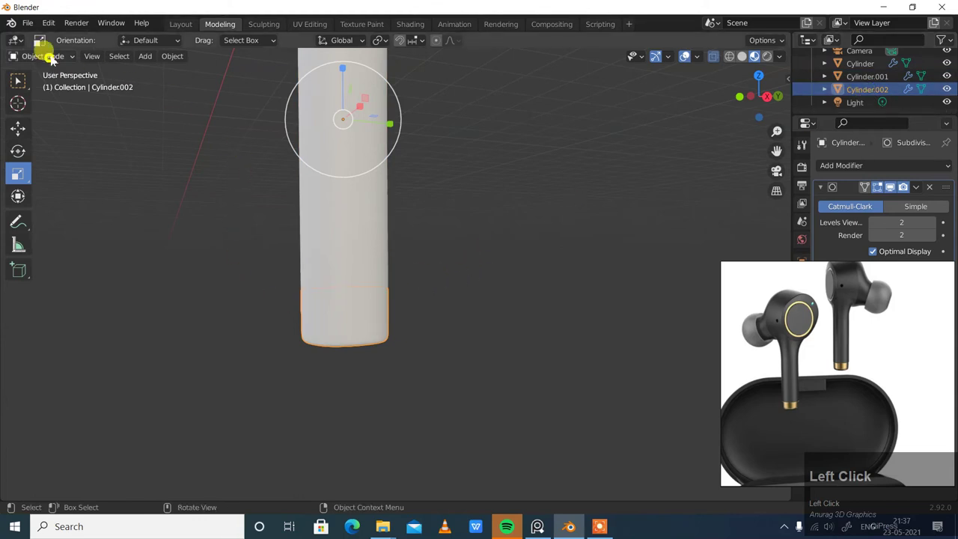
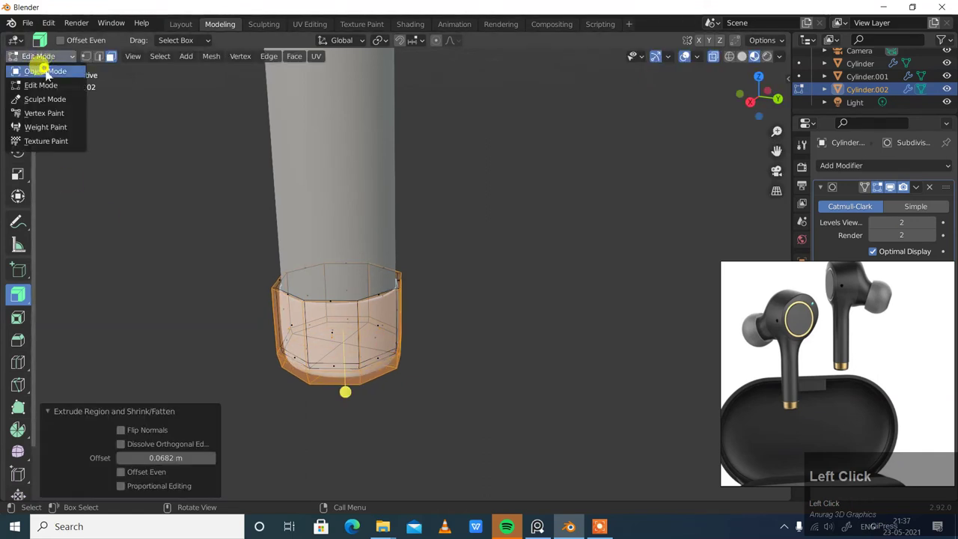
# Zoom and orbit the viewport to inspect the wider rim at Cylinder.002's base
pyautogui.scroll(-3)
pyautogui.middleClick(483, 301)
pyautogui.scroll(-3)
pyautogui.middleClick(527, 233)
pyautogui.scroll(3)
pyautogui.middleClick(505, 348)
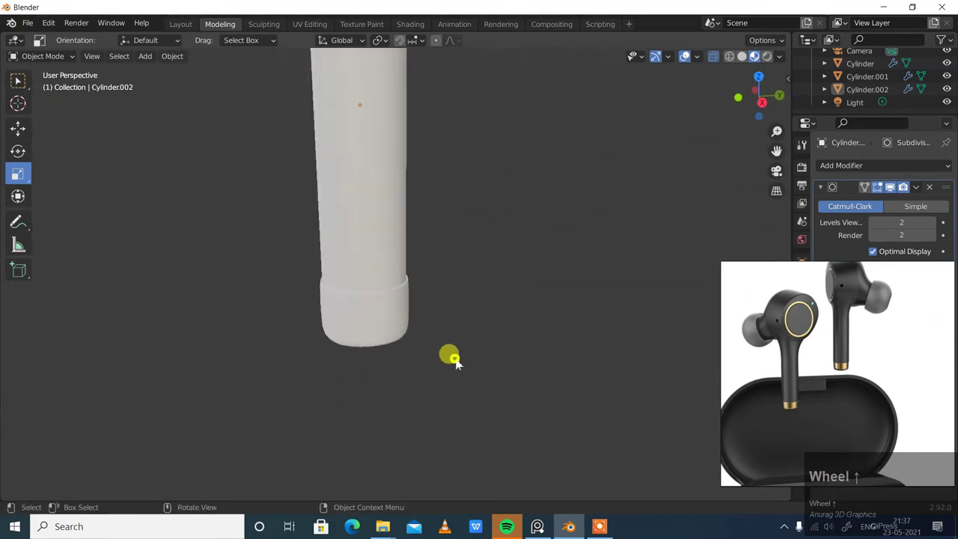
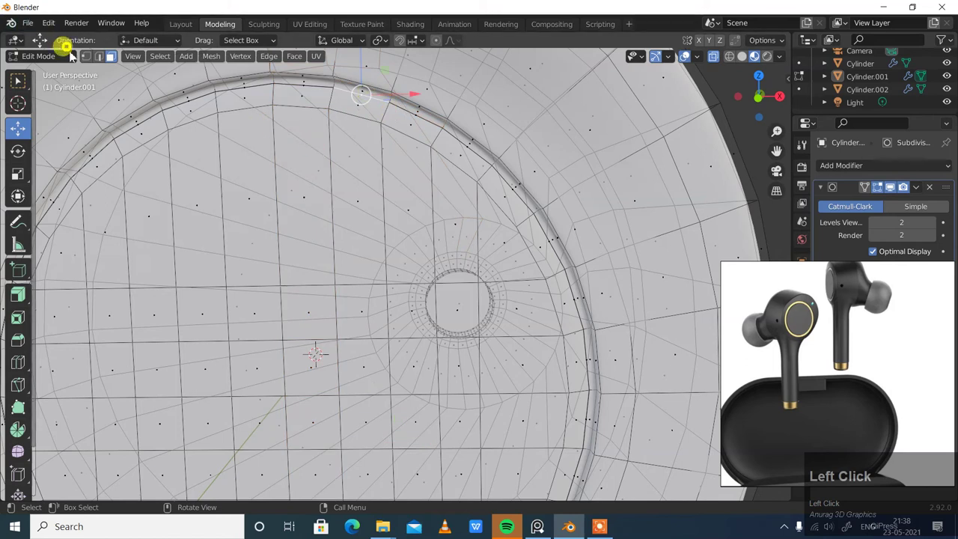
# Select the edge ring around the earbud's front disc and split it off as Cylinder.003
pyautogui.click(104, 61)
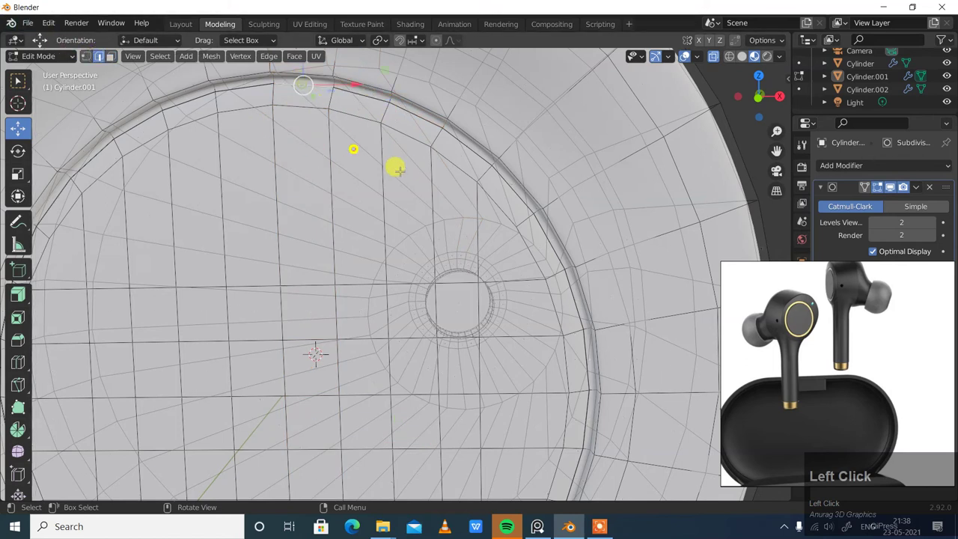
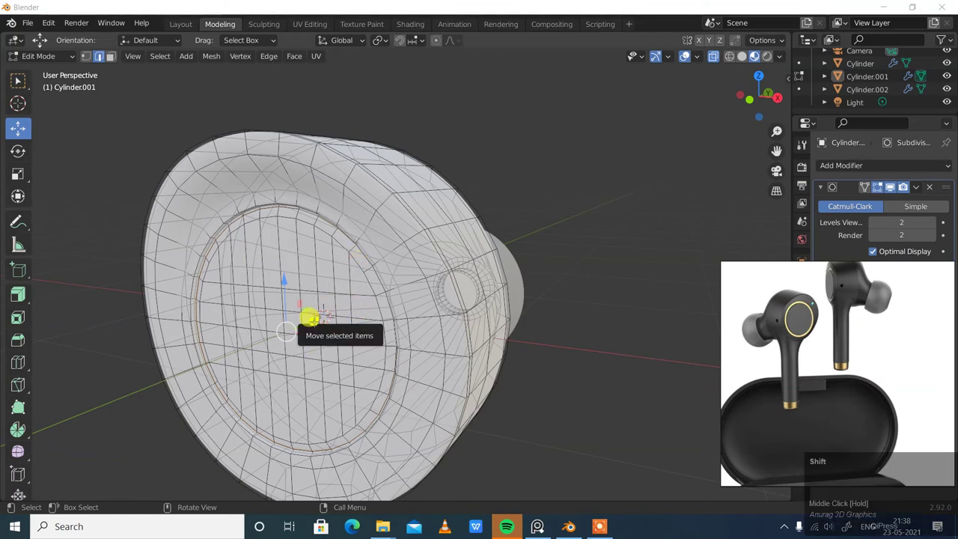
pyautogui.press('shift+d')
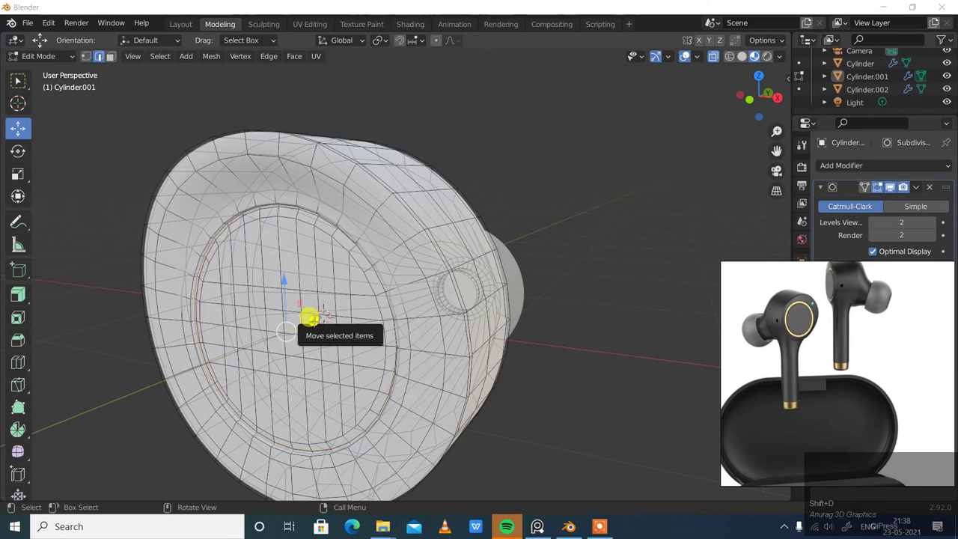
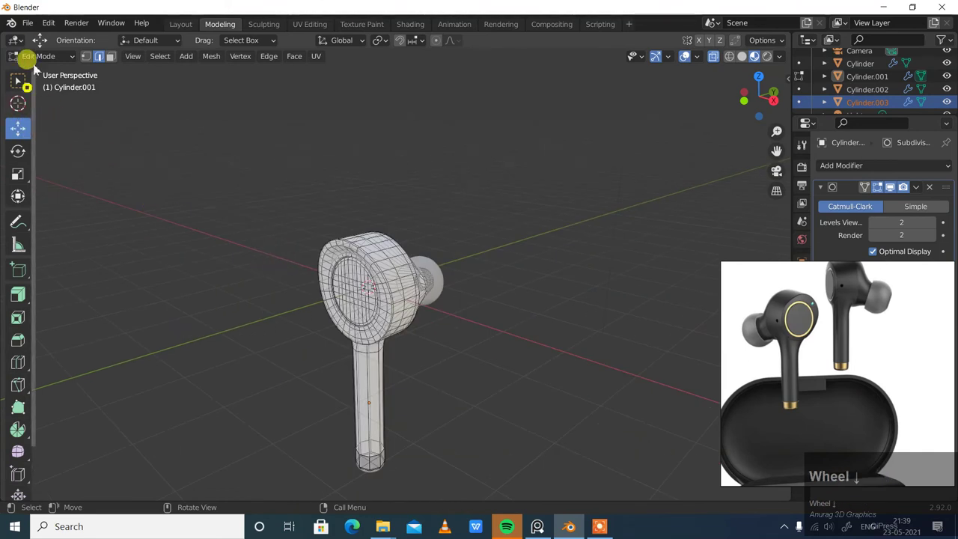
# Return to object mode and select the separated ring Cylinder.003 to nudge it forward
pyautogui.click(43, 56)
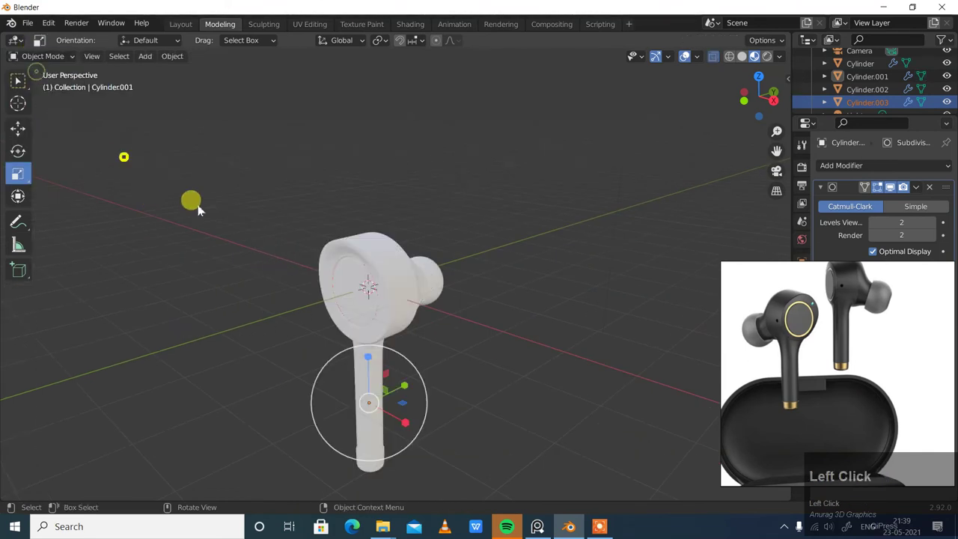
pyautogui.click(21, 134)
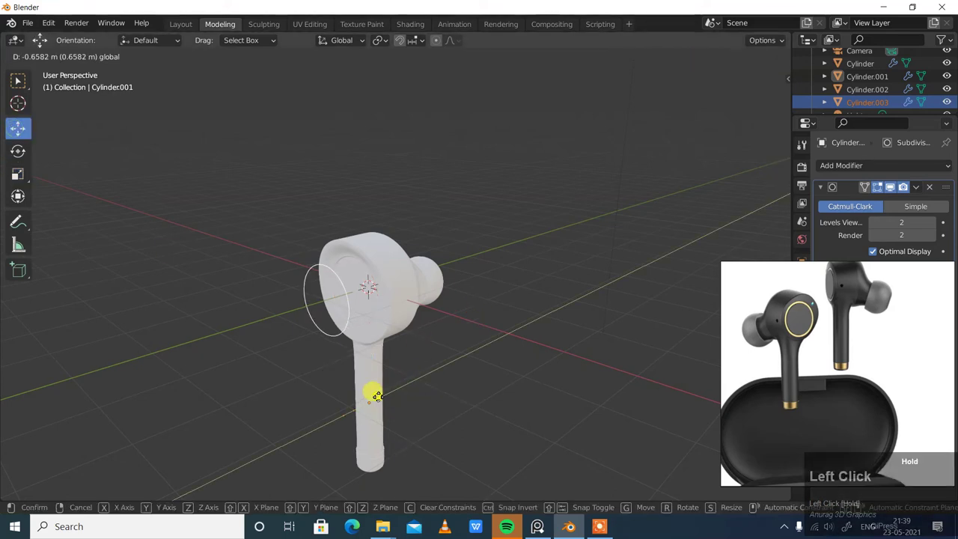
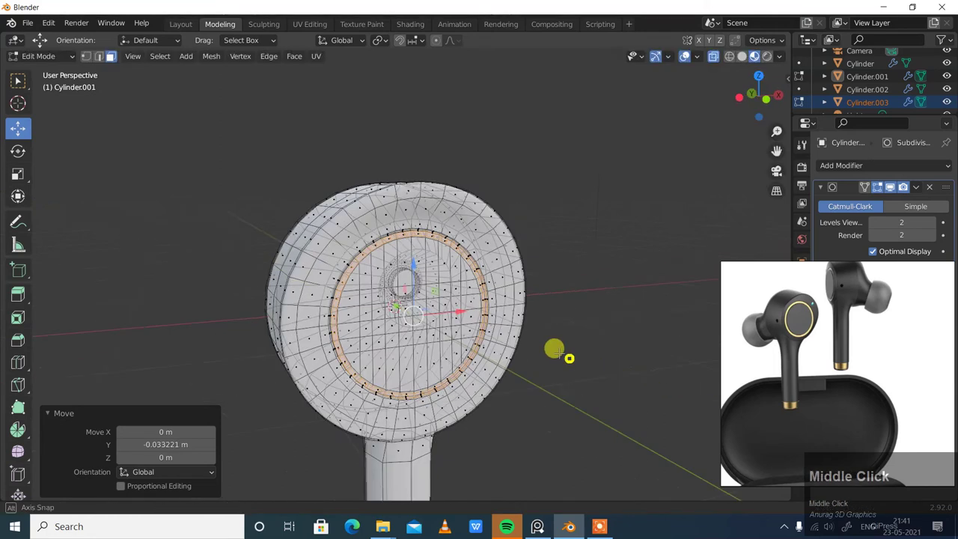
# Leave mesh editing, view the earbud from the side and select the main body Cylinder.001
pyautogui.click(45, 64)
pyautogui.scroll(-3)
pyautogui.moveTo(490, 246); pyautogui.dragTo(431, 231)
pyautogui.scroll(-3)
pyautogui.middleClick(450, 248)
pyautogui.scroll(3)
pyautogui.moveTo(484, 272); pyautogui.dragTo(348, 223)
pyautogui.click(349, 224)
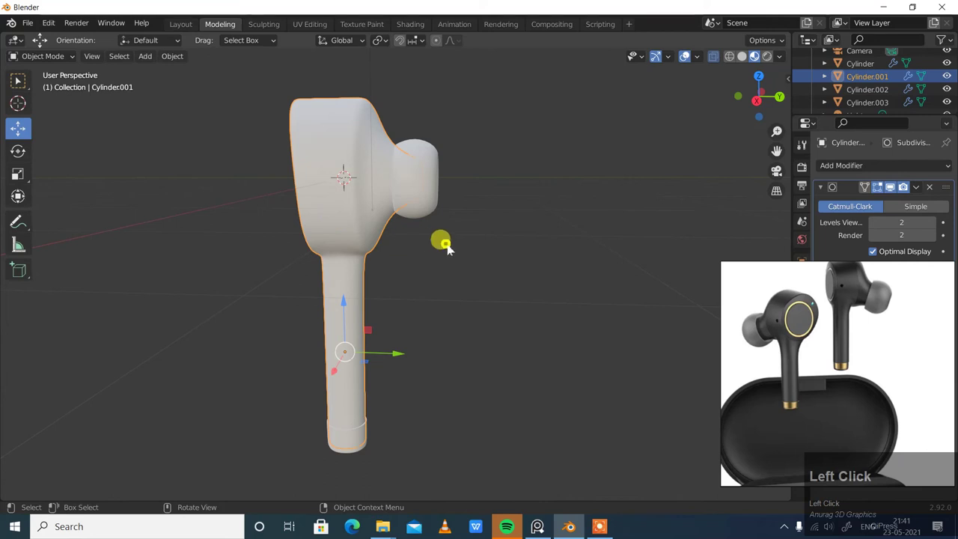
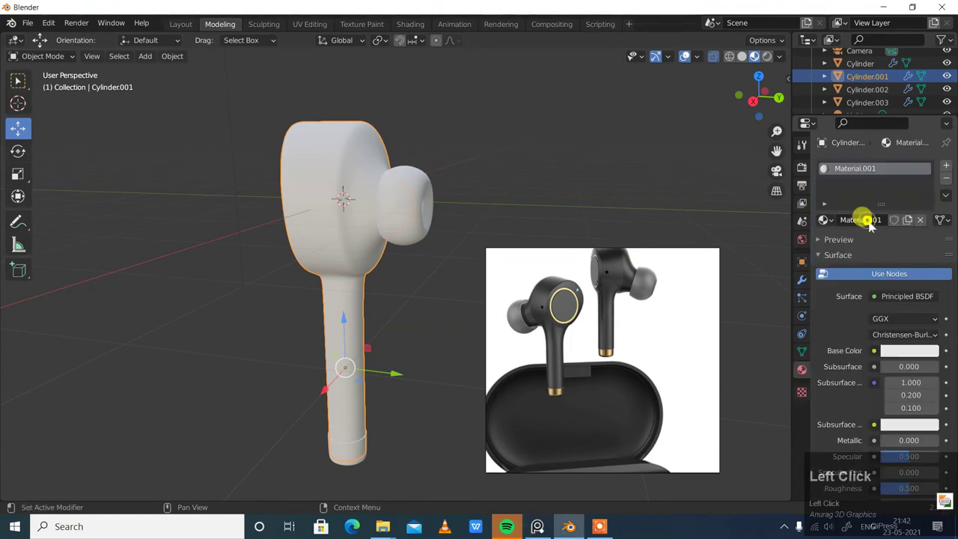
# Give the earbud body a black Glossy BSDF material at roughness 0.39 and add Material.002 to the ear tip
pyautogui.scroll(-3)
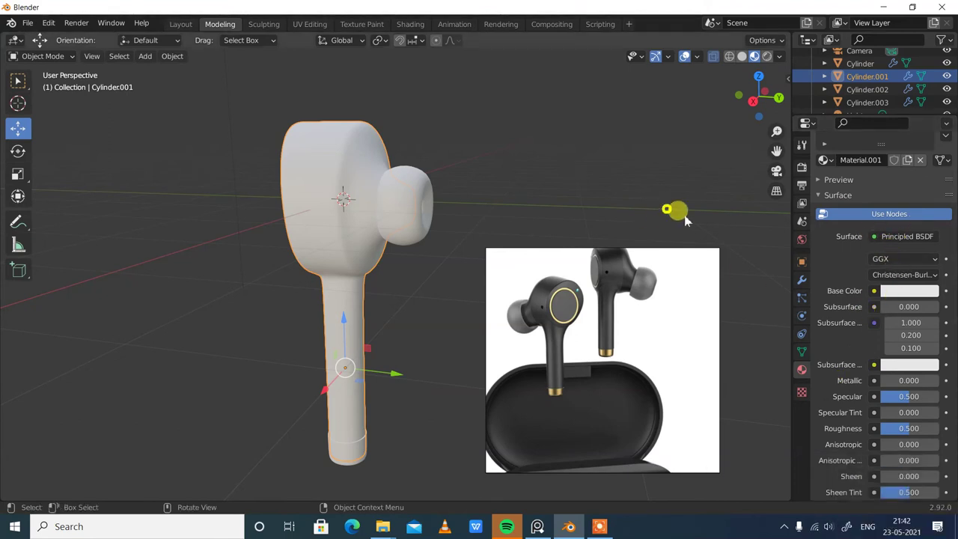
pyautogui.scroll(3)
pyautogui.click(905, 334)
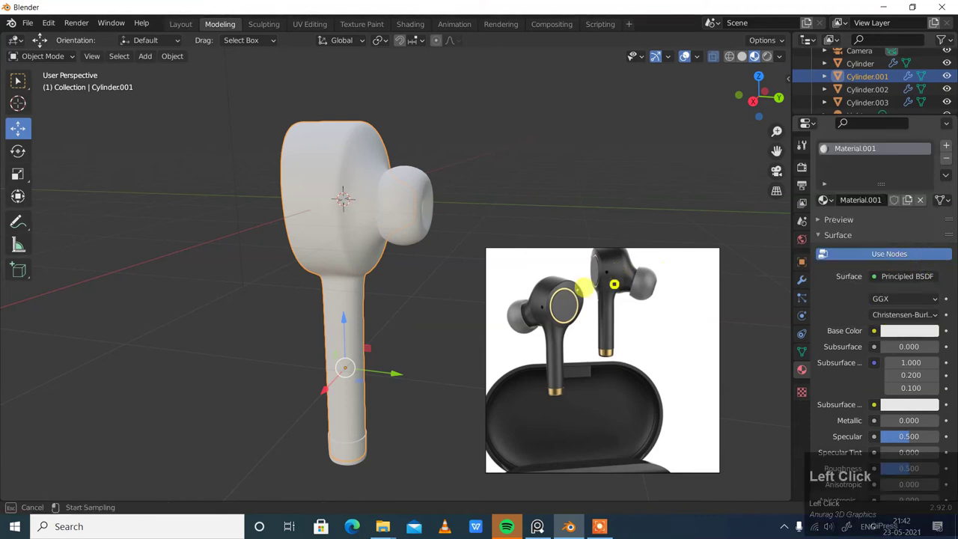
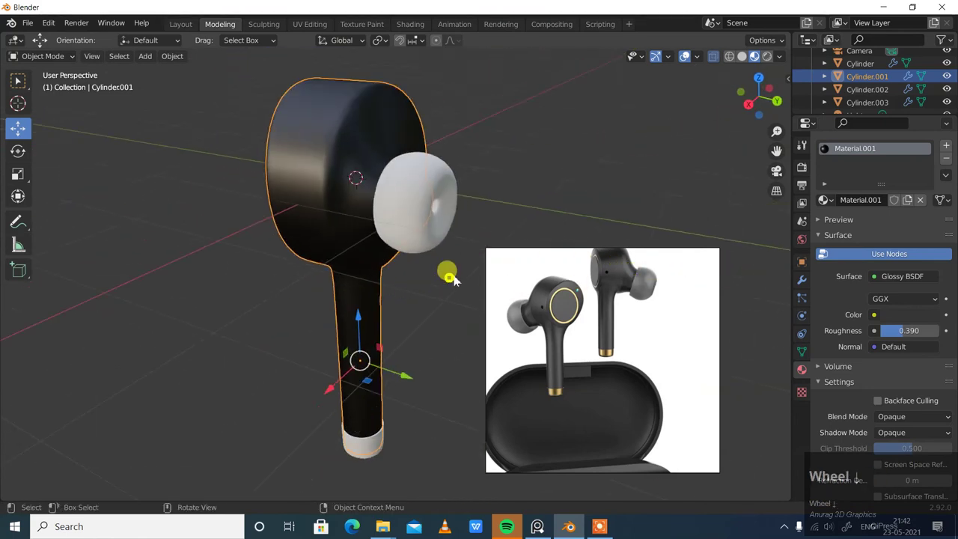
pyautogui.moveTo(453, 263); pyautogui.dragTo(912, 338)
pyautogui.moveTo(912, 338); pyautogui.dragTo(409, 195)
pyautogui.moveTo(466, 246); pyautogui.dragTo(882, 227)
# Set the ear tip's Glossy BSDF to a grey colour with roughness 0.644
pyautogui.click(882, 227)
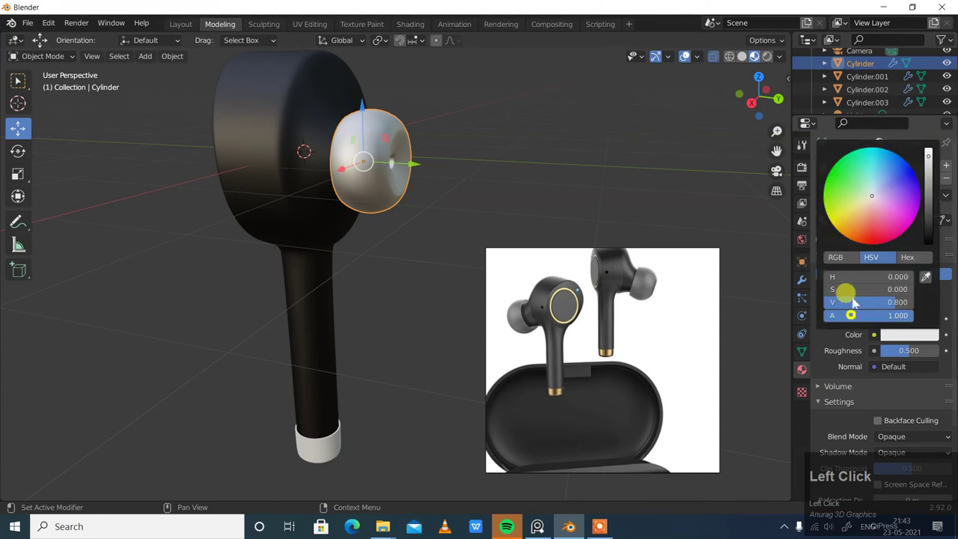
pyautogui.moveTo(899, 339); pyautogui.dragTo(549, 169)
pyautogui.moveTo(550, 169); pyautogui.dragTo(588, 151)
pyautogui.scroll(-3)
pyautogui.middleClick(603, 168)
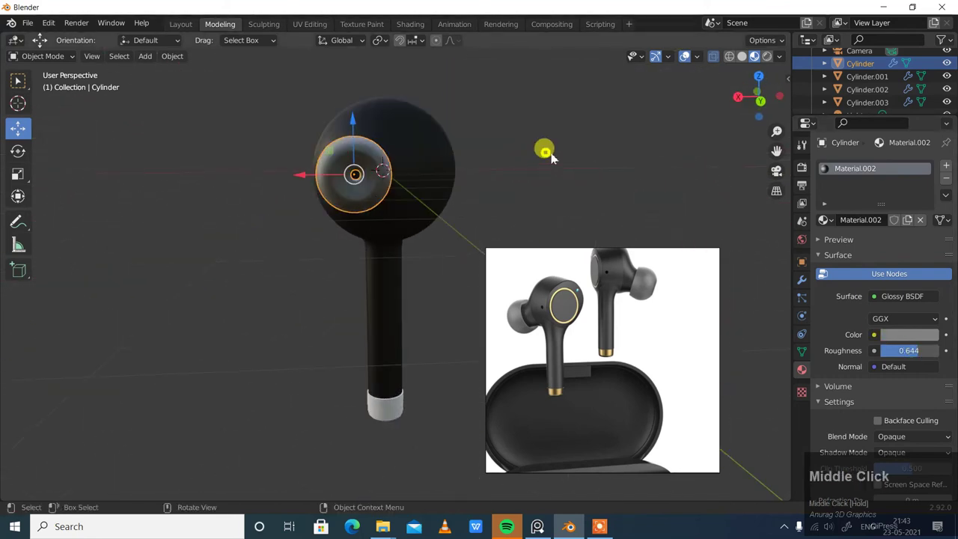
pyautogui.click(568, 156)
# Select the stem's bottom cap Cylinder.002 and start a new material for it
pyautogui.moveTo(535, 172); pyautogui.dragTo(479, 203)
pyautogui.scroll(-3)
pyautogui.middleClick(491, 193)
pyautogui.scroll(3)
pyautogui.middleClick(406, 271)
pyautogui.click(242, 411)
pyautogui.scroll(-3)
pyautogui.moveTo(368, 374); pyautogui.dragTo(880, 231)
pyautogui.click(881, 231)
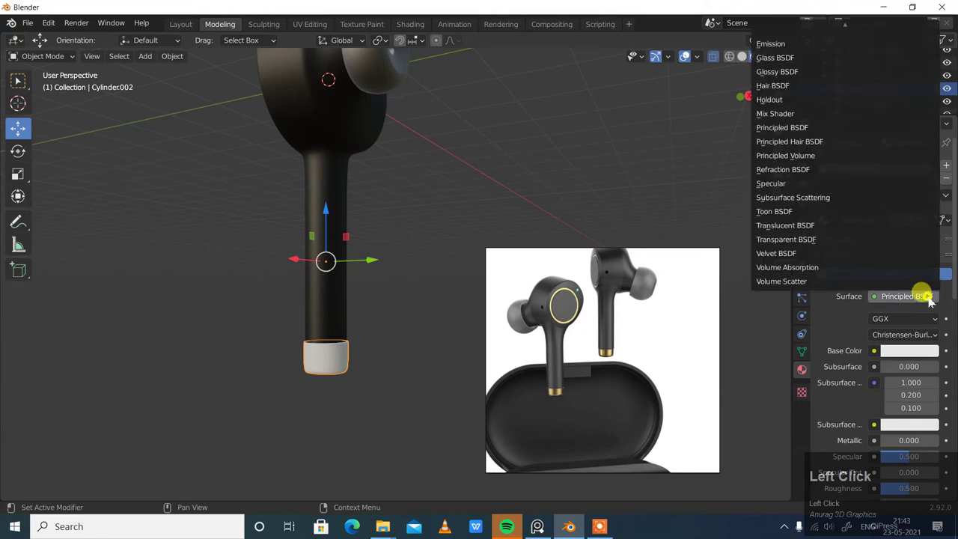
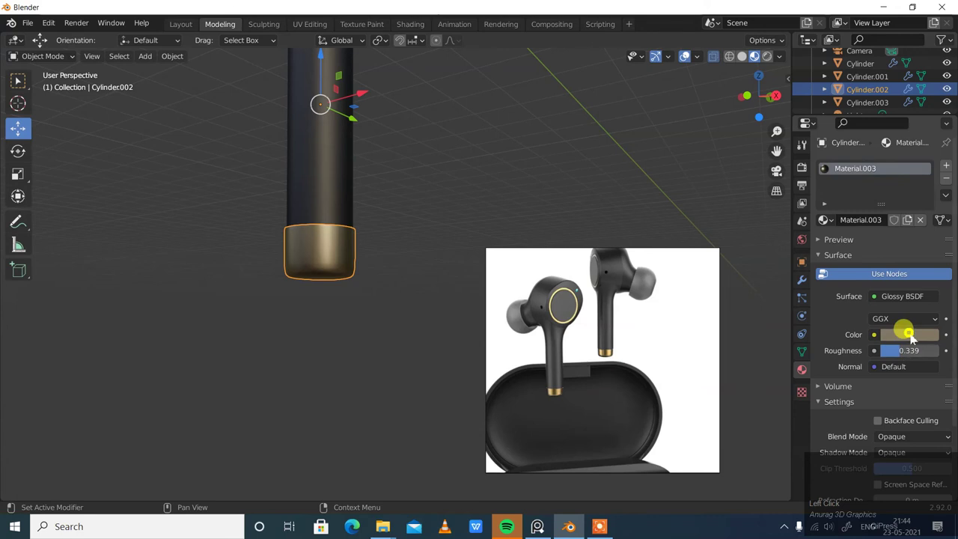
# Finish the cap's gold glossy Material.003 at roughness 0.339 and select the ring on the earbud face
pyautogui.moveTo(913, 338); pyautogui.dragTo(393, 362)
pyautogui.middleClick(393, 362)
pyautogui.scroll(-3)
pyautogui.middleClick(437, 165)
pyautogui.scroll(3)
pyautogui.middleClick(463, 180)
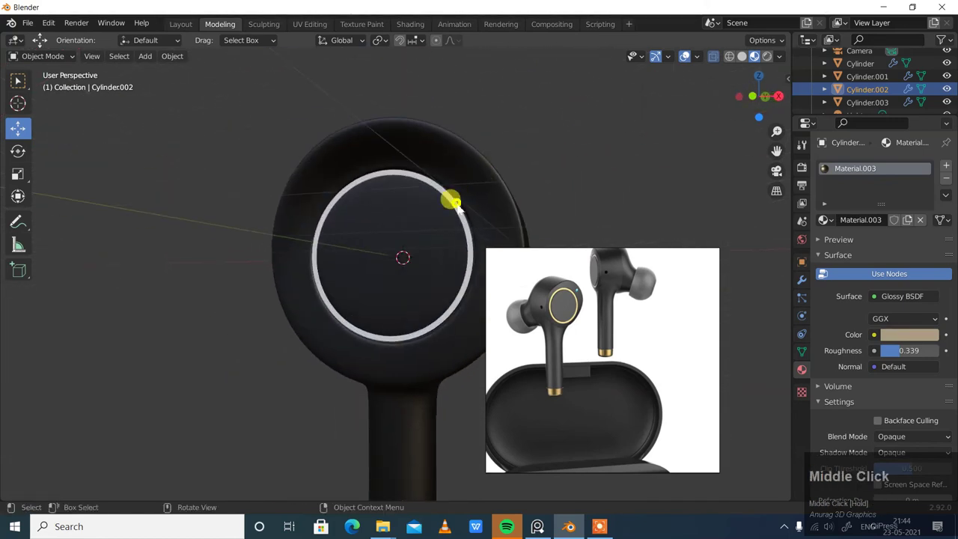
pyautogui.click(463, 208)
# Set the ring Cylinder.003's origin to its geometry via Object > Set Origin
pyautogui.moveTo(572, 173); pyautogui.dragTo(174, 65)
pyautogui.click(175, 64)
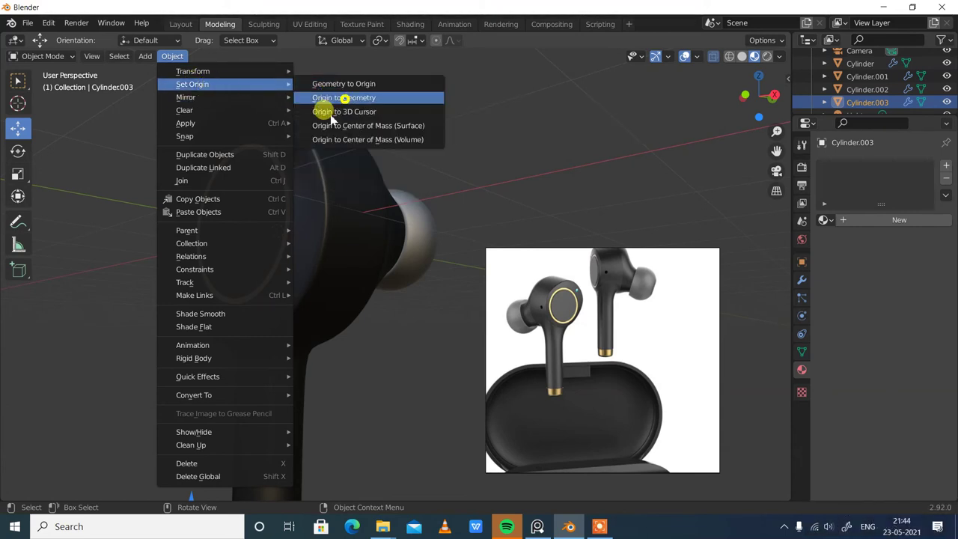
pyautogui.click(353, 103)
pyautogui.moveTo(485, 193); pyautogui.dragTo(445, 168)
pyautogui.scroll(3)
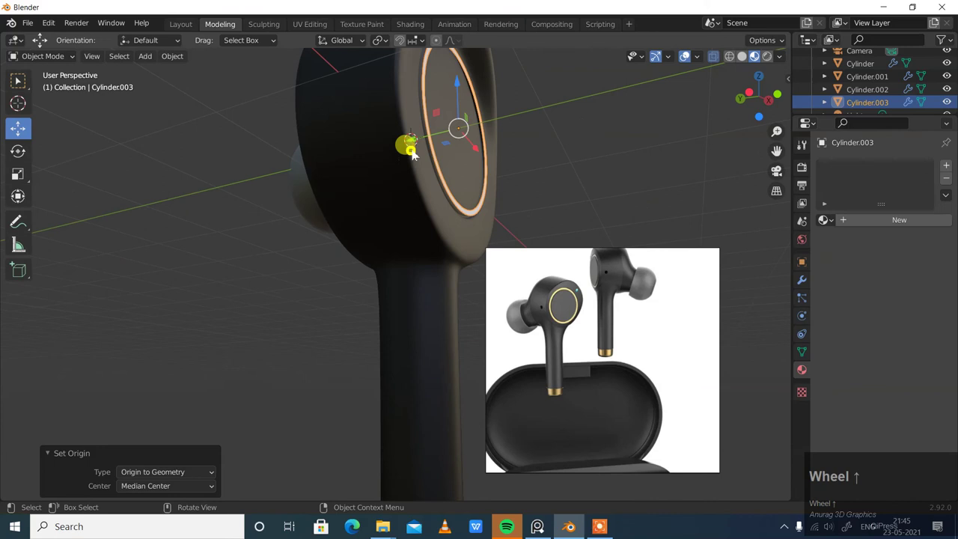
# Orbit the view to face the ring and nudge it along Y against the disc
pyautogui.moveTo(420, 142); pyautogui.dragTo(645, 146)
pyautogui.moveTo(646, 146); pyautogui.dragTo(22, 175)
pyautogui.moveTo(21, 176); pyautogui.dragTo(26, 140)
pyautogui.moveTo(262, 188); pyautogui.dragTo(404, 163)
pyautogui.moveTo(404, 163); pyautogui.dragTo(671, 158)
pyautogui.middleClick(620, 176)
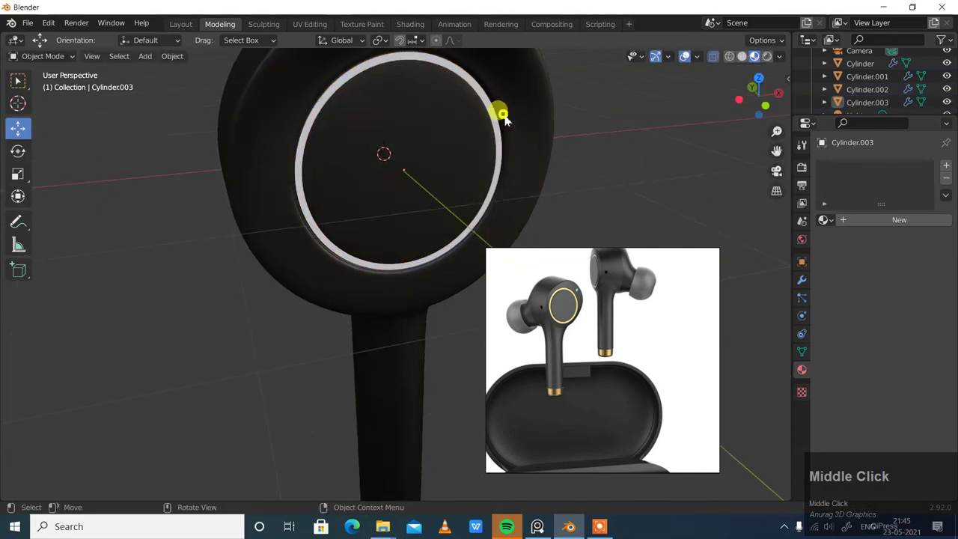
# Give the ring Material.004, a yellow Emission shader at strength 3.1 so it glows gold
pyautogui.click(505, 122)
pyautogui.scroll(-3)
pyautogui.click(893, 226)
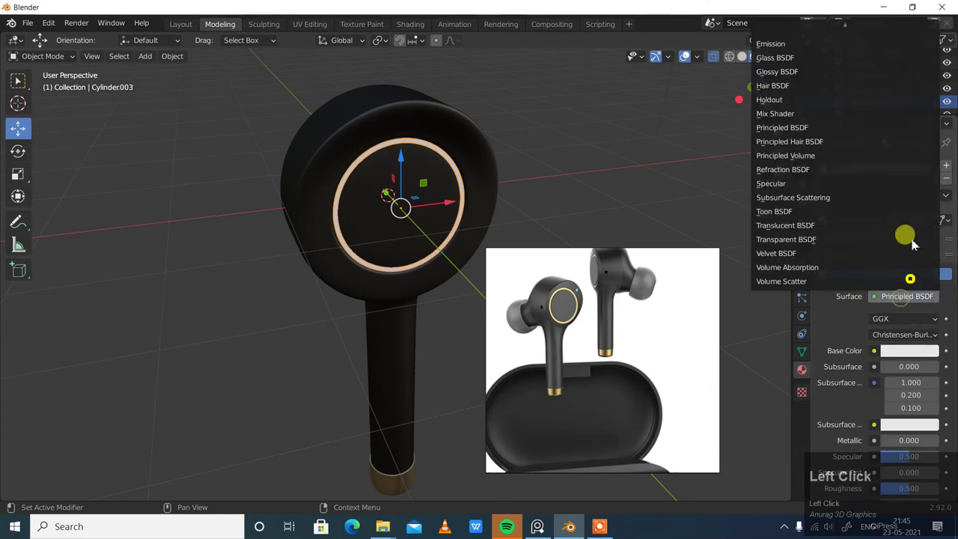
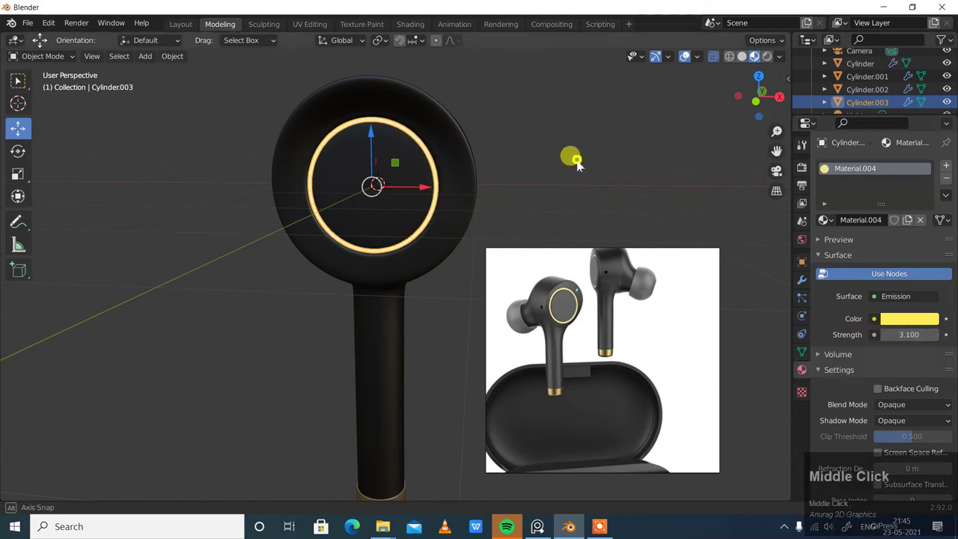
pyautogui.scroll(-3)
pyautogui.moveTo(617, 183); pyautogui.dragTo(808, 177)
# Enable Bloom in the Eevee render settings so the gold ring shows a soft halo
pyautogui.click(808, 176)
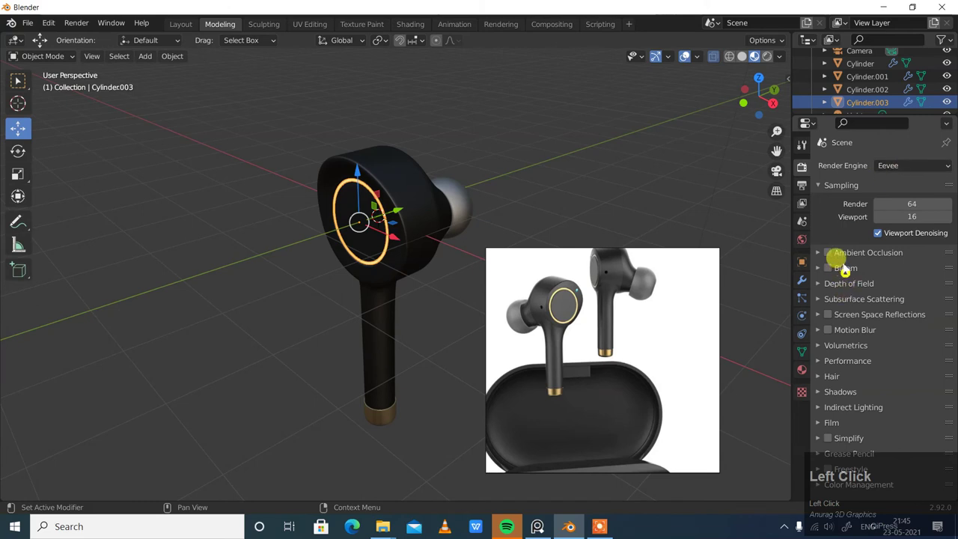
pyautogui.click(846, 270)
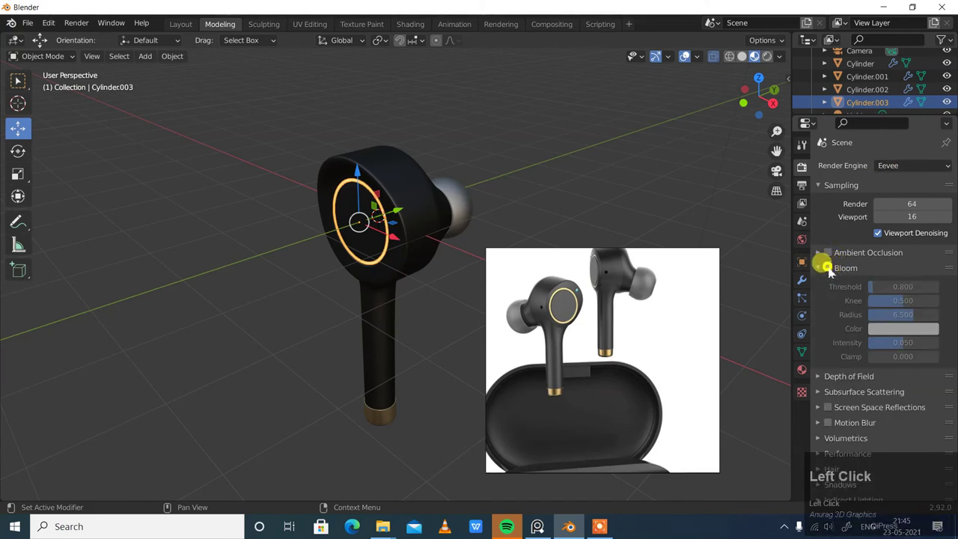
pyautogui.middleClick(521, 169)
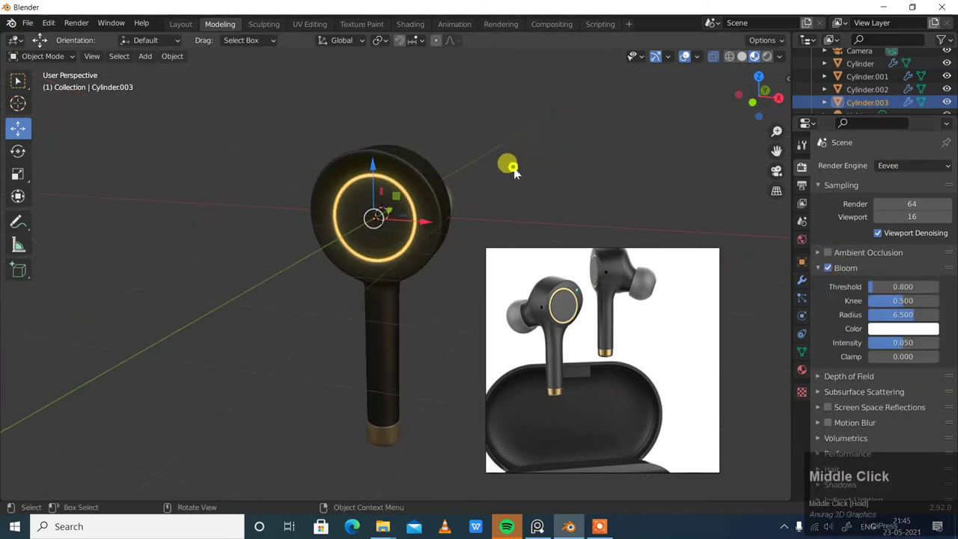
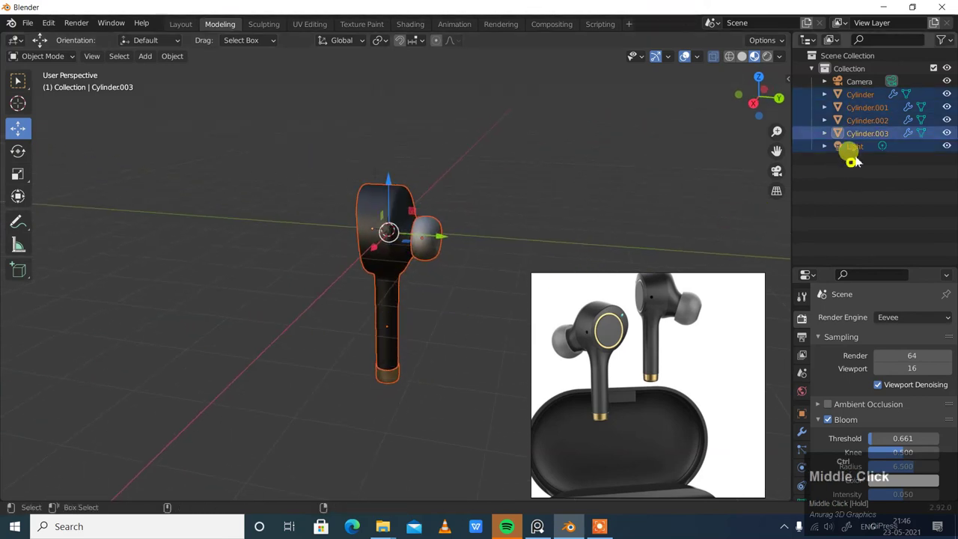
# Duplicate all earbud parts with the light (Shift+D) and place the copy beside the original
pyautogui.click(862, 150)
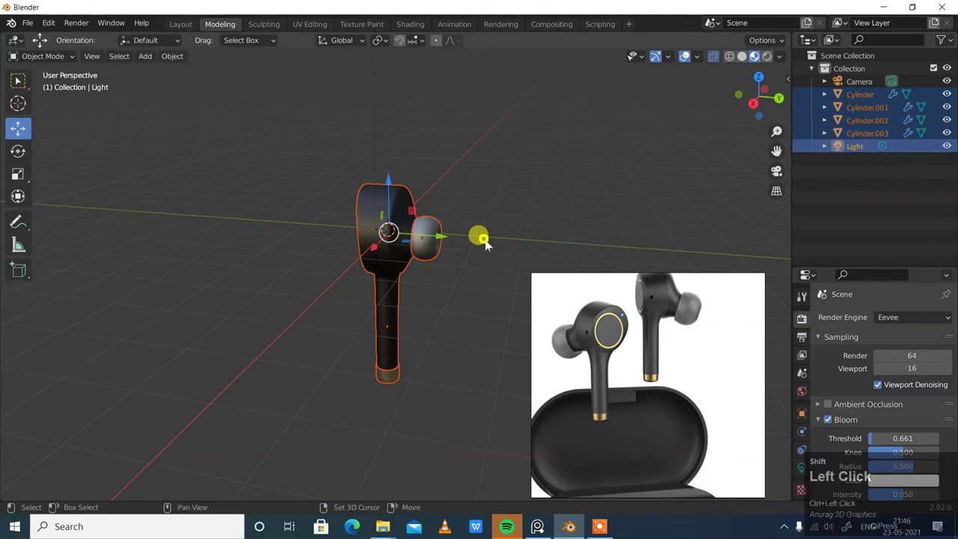
pyautogui.press('shift+d')
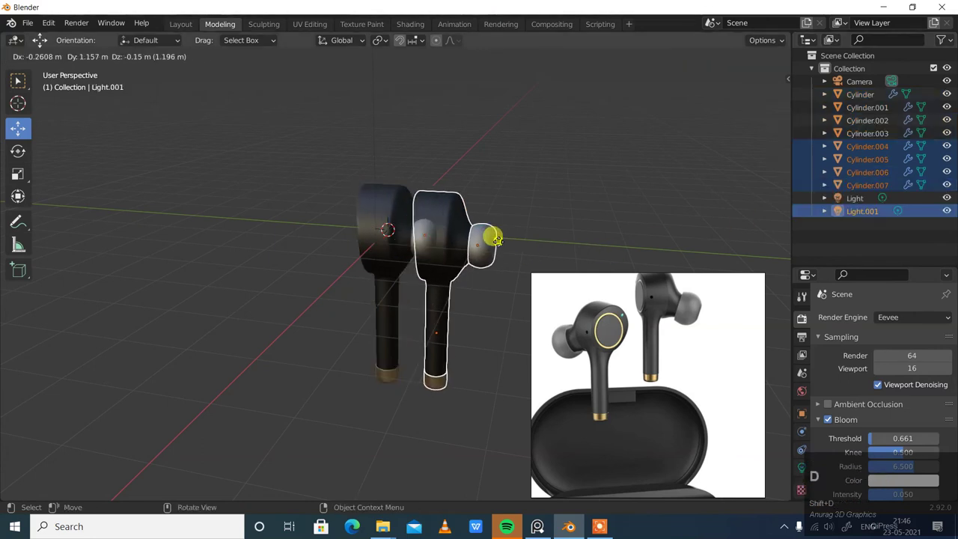
pyautogui.click(552, 250)
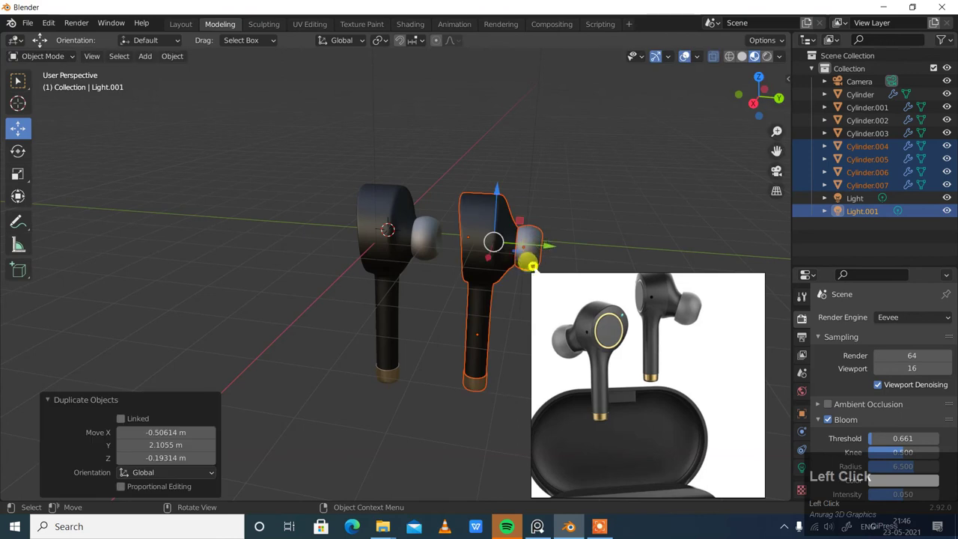
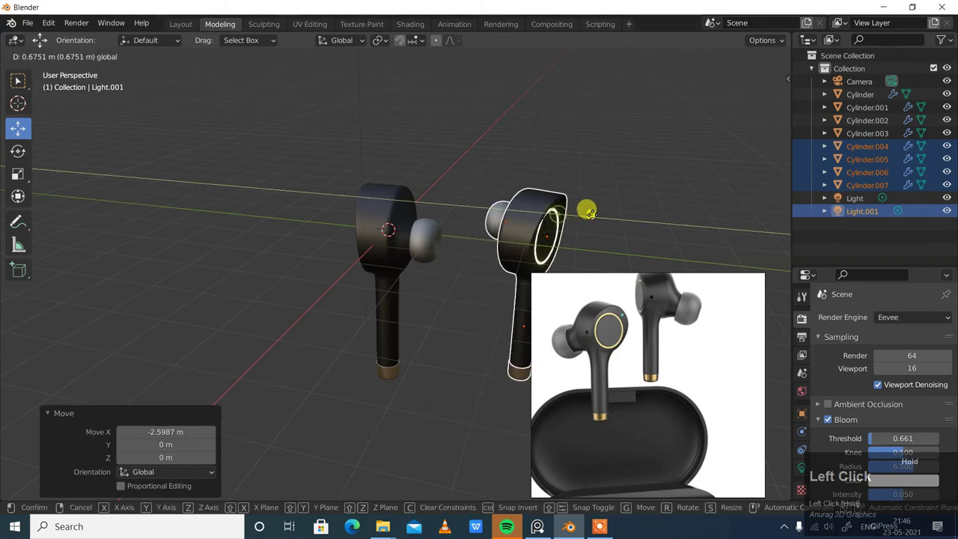
# Slide the copy farther away and select the first earbud with its light
pyautogui.moveTo(431, 332); pyautogui.dragTo(414, 290)
pyautogui.scroll(3)
pyautogui.middleClick(409, 291)
pyautogui.scroll(-3)
pyautogui.moveTo(228, 135); pyautogui.dragTo(365, 275)
pyautogui.moveTo(365, 275); pyautogui.dragTo(27, 154)
pyautogui.click(26, 155)
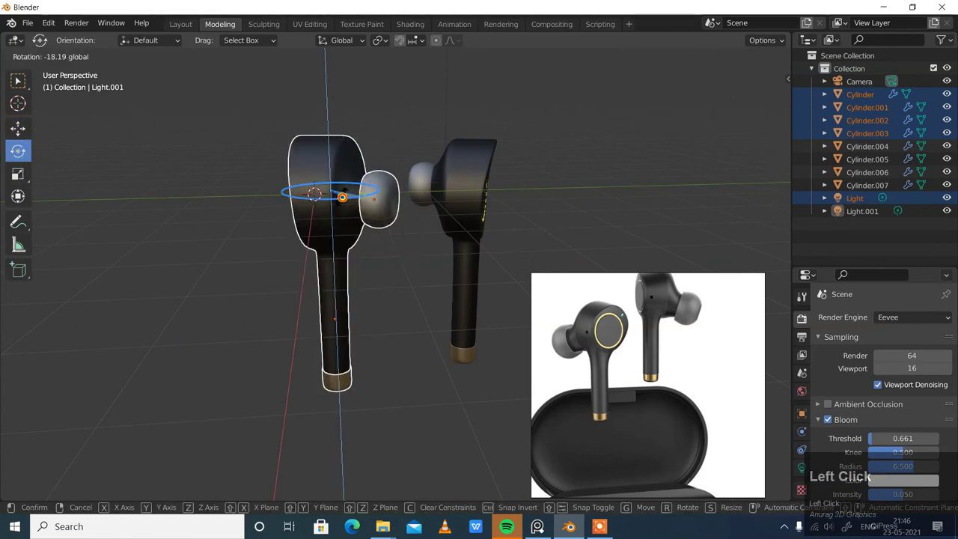
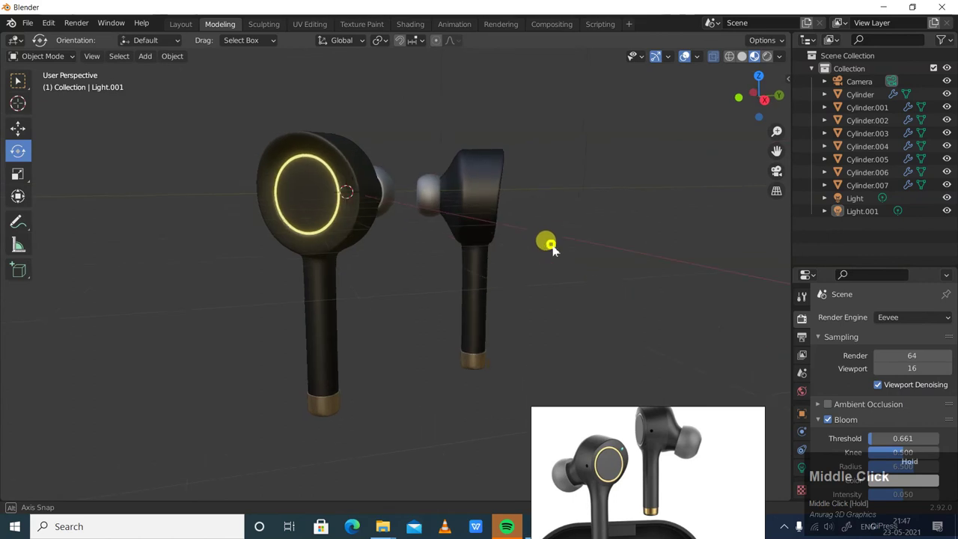
# Rotate the first earbud so both rings face outward and switch the render engine to Cycles
pyautogui.click(672, 176)
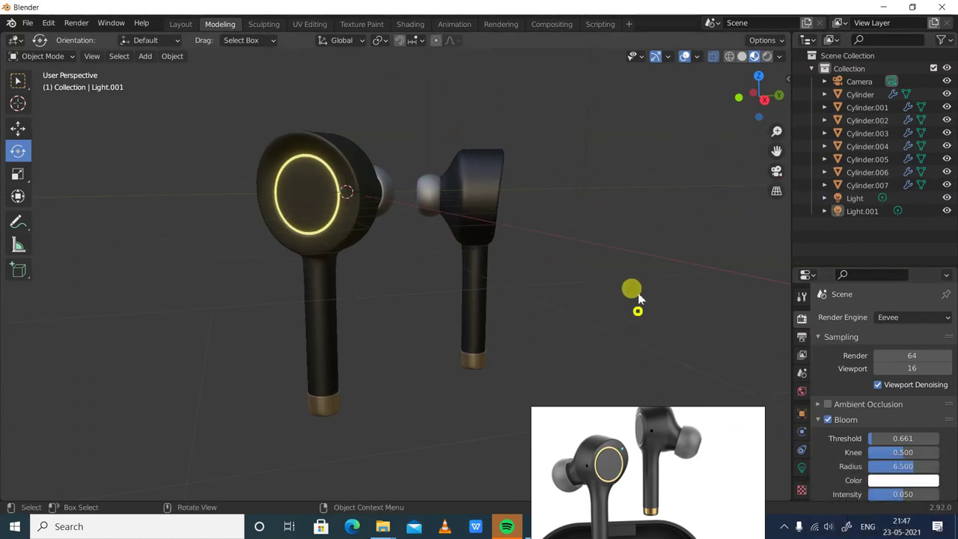
pyautogui.moveTo(639, 255); pyautogui.dragTo(898, 322)
pyautogui.moveTo(898, 322); pyautogui.dragTo(609, 296)
pyautogui.moveTo(609, 295); pyautogui.dragTo(504, 29)
pyautogui.click(505, 29)
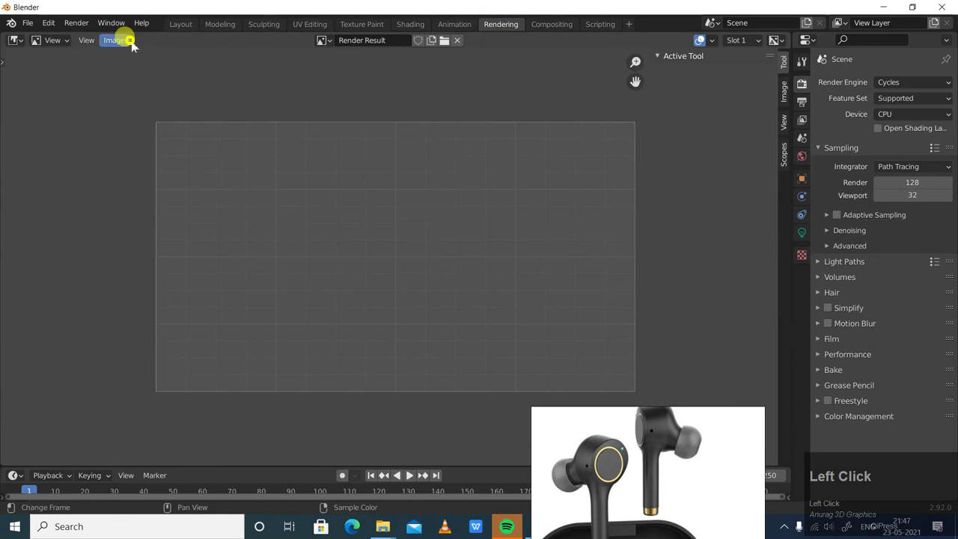
# Run a Cycles test render, close the render window and select the scene camera in the viewport
pyautogui.click(223, 27)
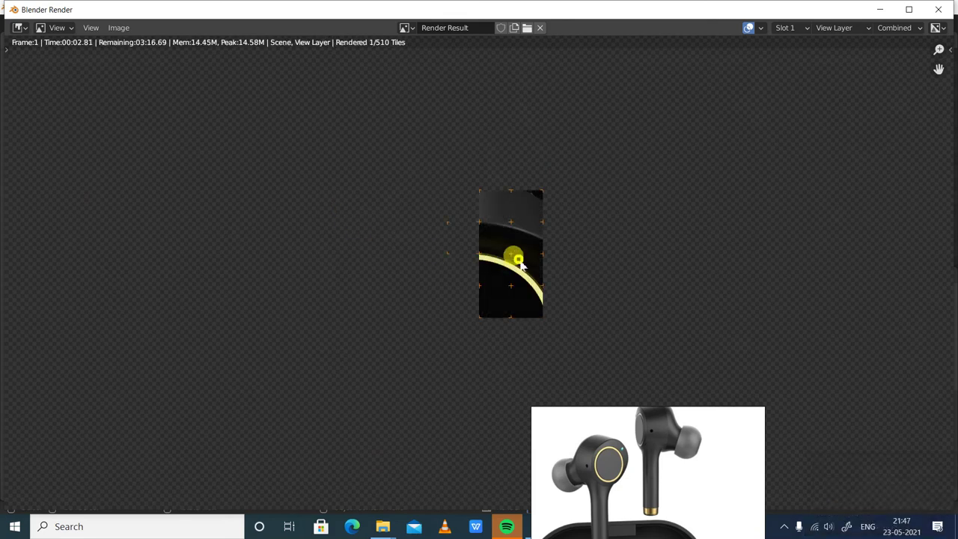
pyautogui.scroll(-3)
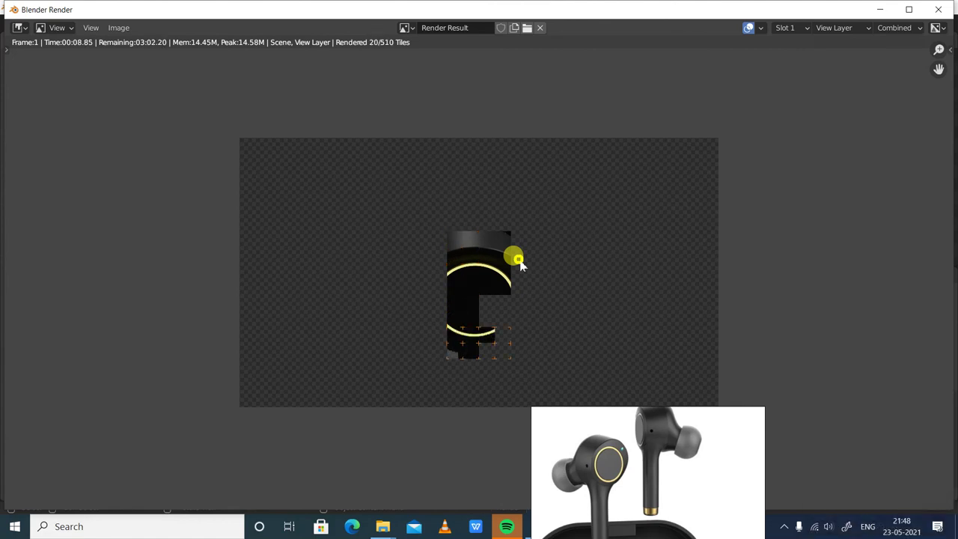
pyautogui.moveTo(615, 233); pyautogui.dragTo(590, 191)
pyautogui.scroll(-3)
pyautogui.click(877, 90)
pyautogui.middleClick(499, 235)
pyautogui.scroll(-3)
pyautogui.middleClick(495, 238)
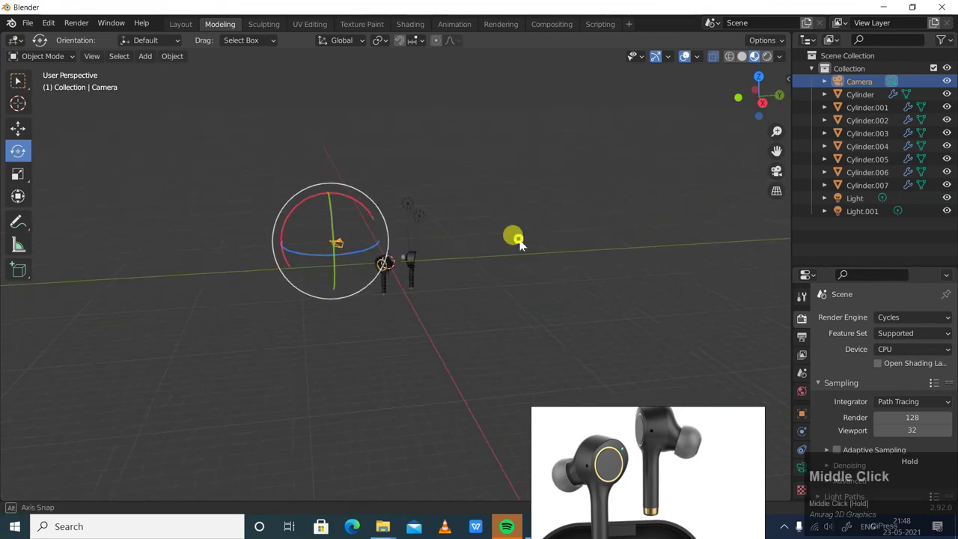
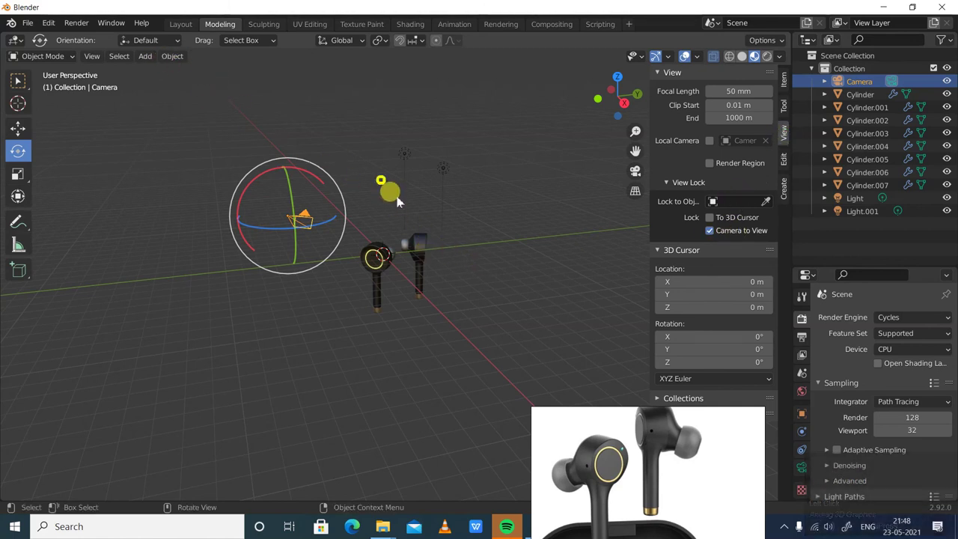
# Look through the camera locked to the view and zoom to frame both earbuds side by side
pyautogui.click(639, 180)
pyautogui.middleClick(576, 289)
pyautogui.scroll(-3)
pyautogui.middleClick(527, 252)
pyautogui.scroll(-3)
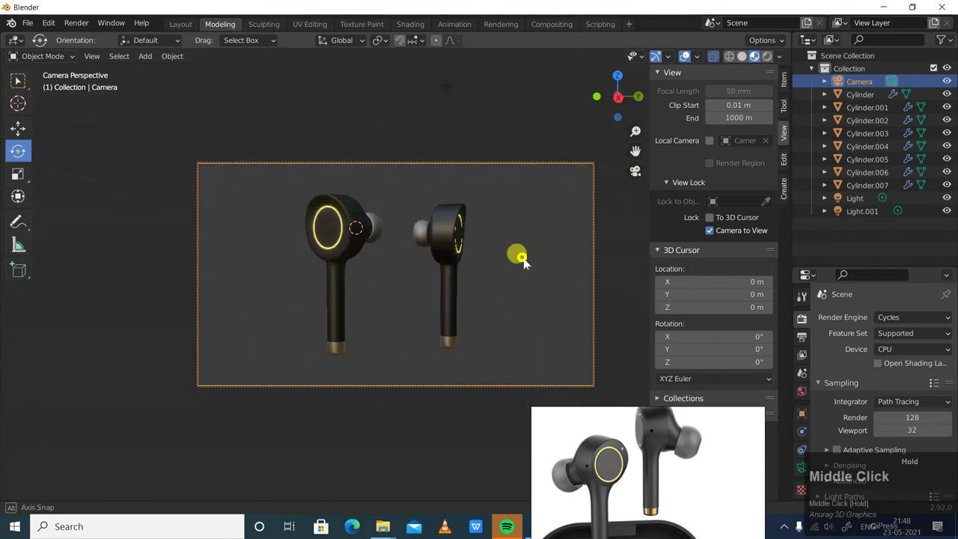
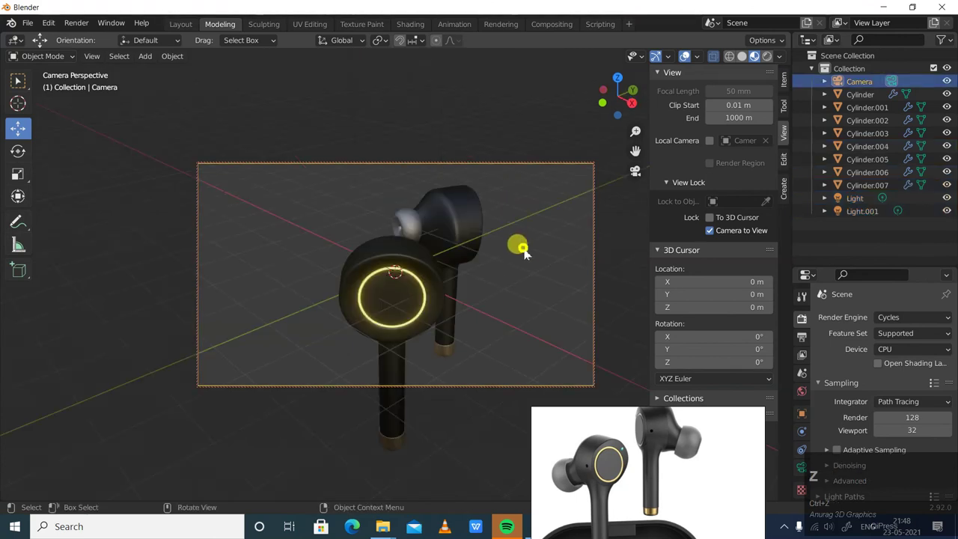
# Zoom the locked camera closer and trackball-rotate Cylinder.004–007 so the right earbud's ring faces the lens
pyautogui.middleClick(542, 283)
pyautogui.scroll(-3)
pyautogui.moveTo(523, 241); pyautogui.dragTo(488, 265)
pyautogui.scroll(3)
pyautogui.middleClick(503, 264)
pyautogui.moveTo(551, 279); pyautogui.dragTo(497, 264)
pyautogui.press('ctrl+z')
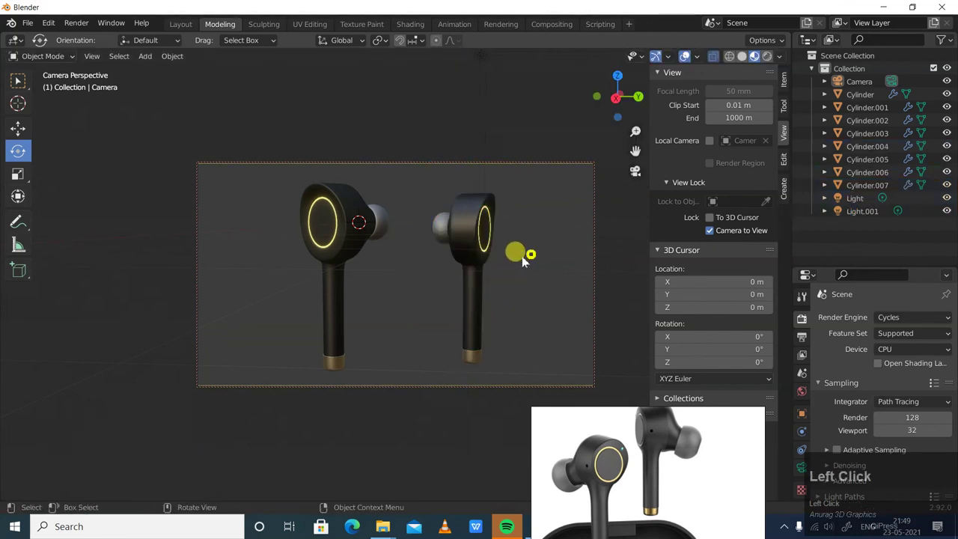
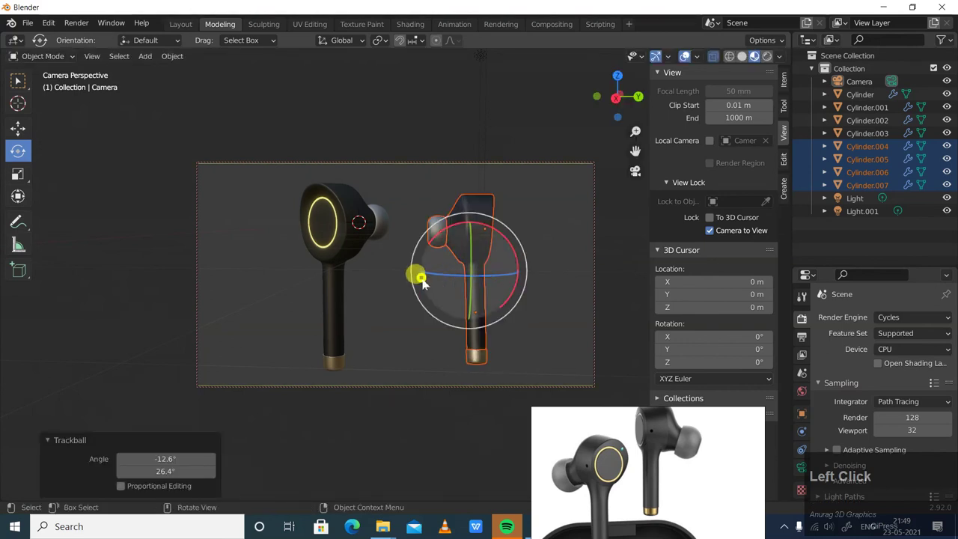
# Turn off Camera to View lock and orbit out of the camera shot into a free user perspective
pyautogui.click(390, 273)
pyautogui.scroll(3)
pyautogui.scroll(-3)
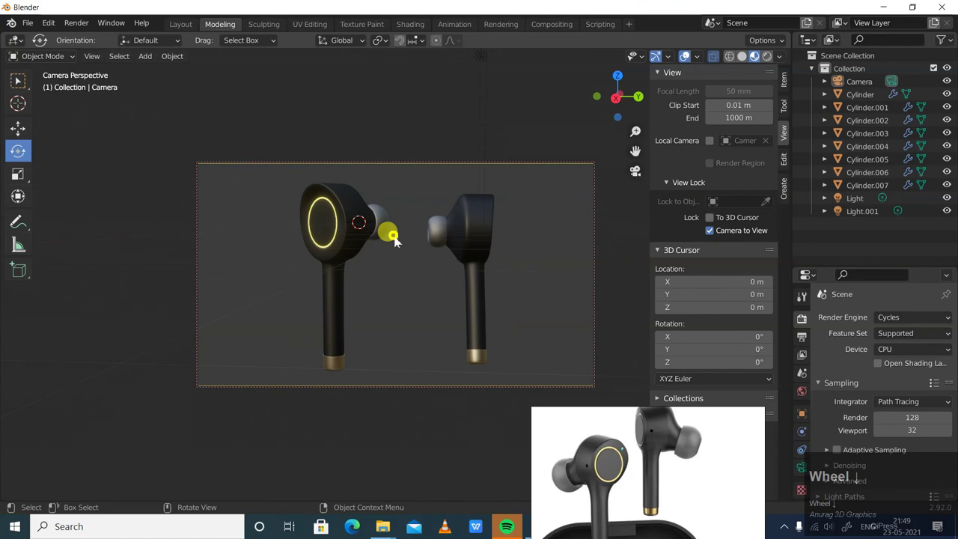
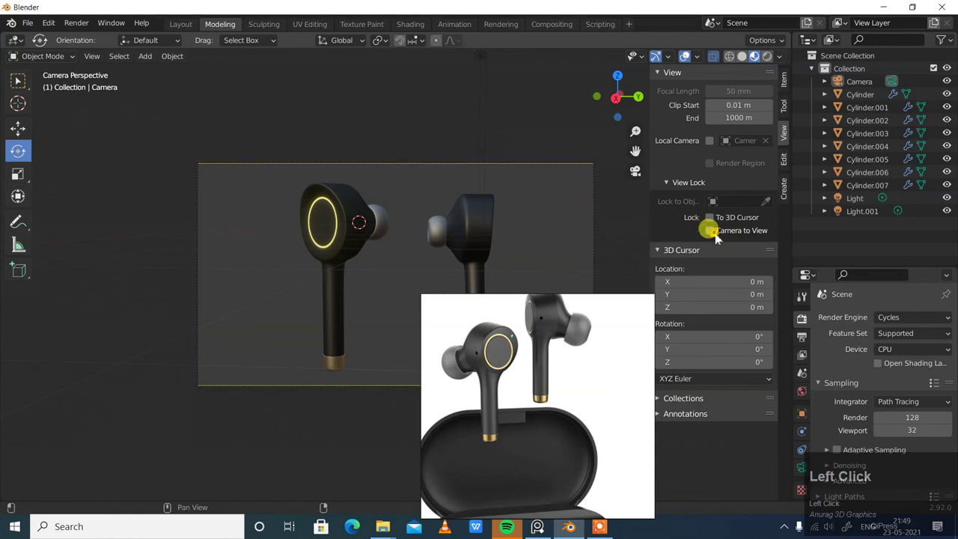
pyautogui.scroll(-3)
pyautogui.middleClick(519, 249)
pyautogui.scroll(-3)
pyautogui.middleClick(387, 280)
# Add a mesh plane and scale it up about 8.6 times
pyautogui.click(149, 60)
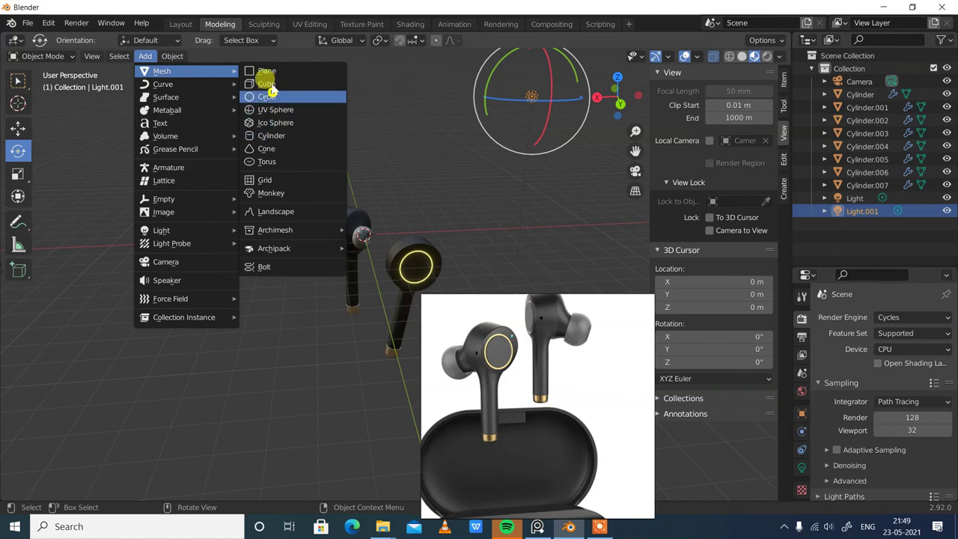
pyautogui.click(276, 76)
pyautogui.scroll(-3)
pyautogui.moveTo(394, 275); pyautogui.dragTo(25, 184)
pyautogui.moveTo(25, 184); pyautogui.dragTo(302, 198)
# Lower the plane about 4.9 m along Z so it sits beneath both earbuds as a floor
pyautogui.scroll(-3)
pyautogui.moveTo(276, 211); pyautogui.dragTo(28, 125)
pyautogui.moveTo(28, 125); pyautogui.dragTo(454, 233)
pyautogui.moveTo(454, 233); pyautogui.dragTo(476, 212)
pyautogui.scroll(3)
pyautogui.middleClick(497, 224)
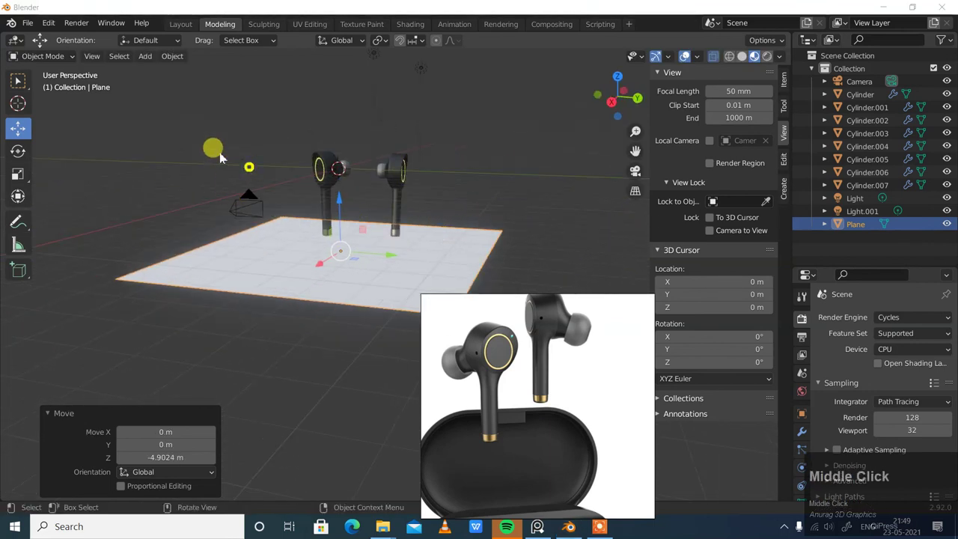
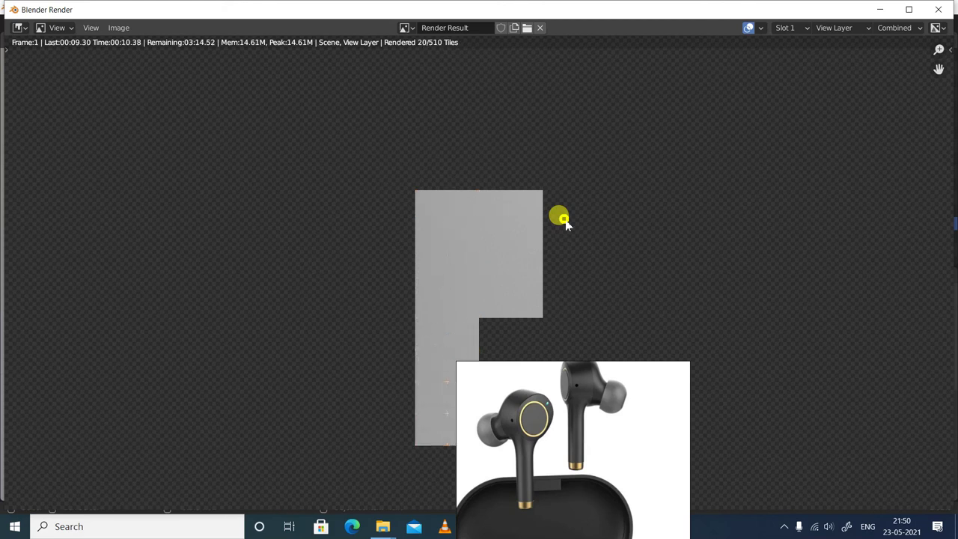
# Start a Cycles render of the camera view with F12, the light floor appearing in the first tiles
pyautogui.scroll(-3)
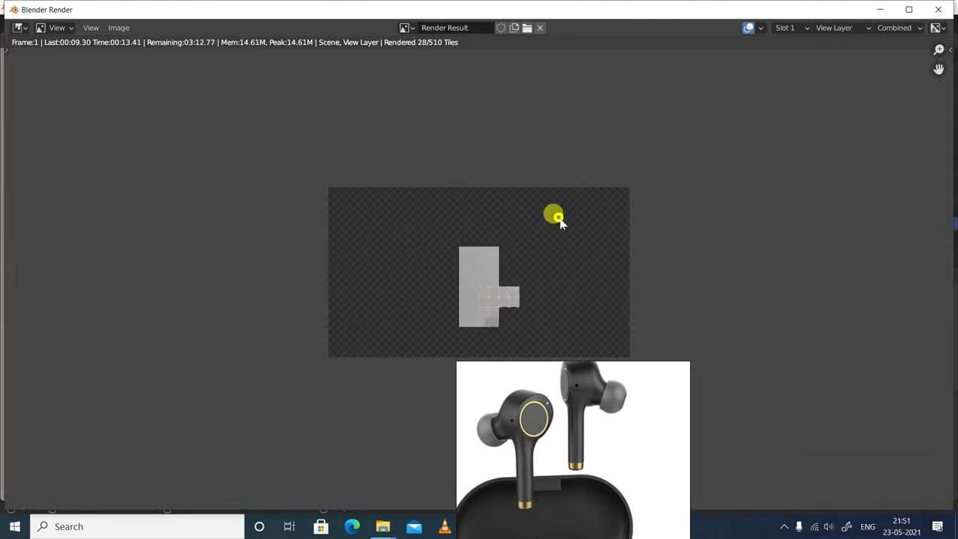